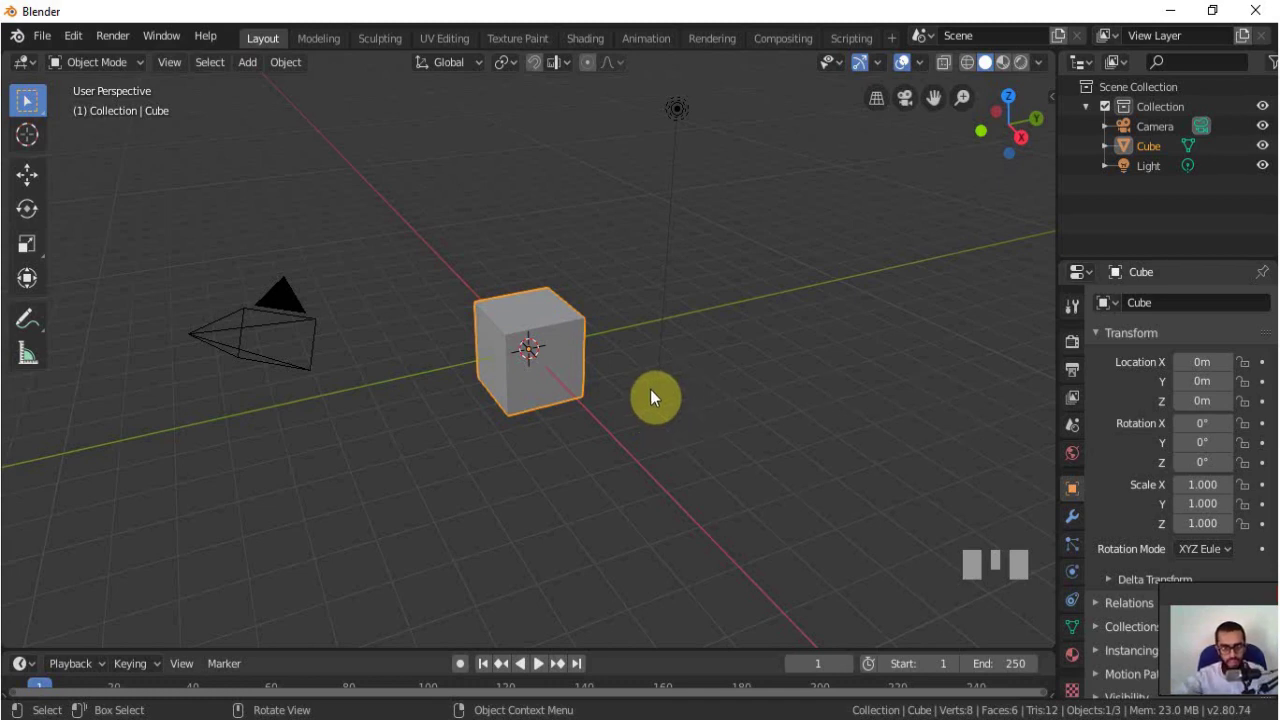
- Loop-cut the default cube down its centre and delete the left half's vertices through X-ray
key("KP_1")
right_click(687, 356)
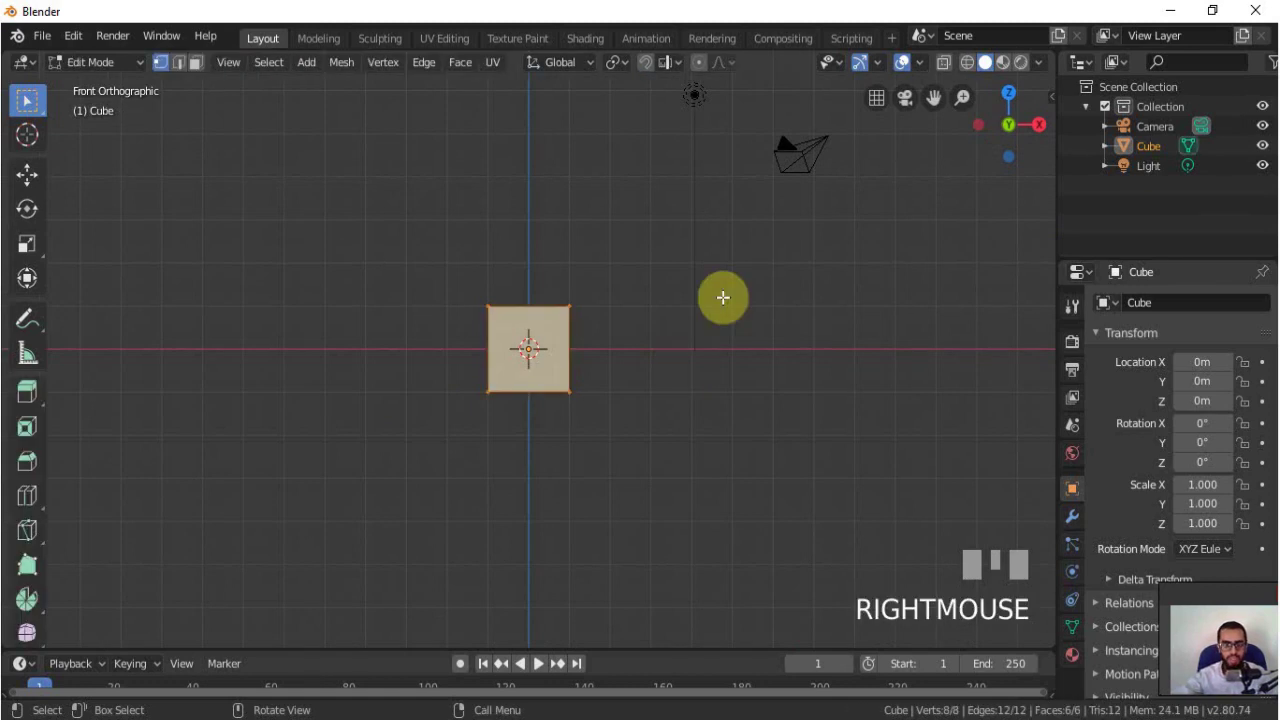
key("ctrl+r")
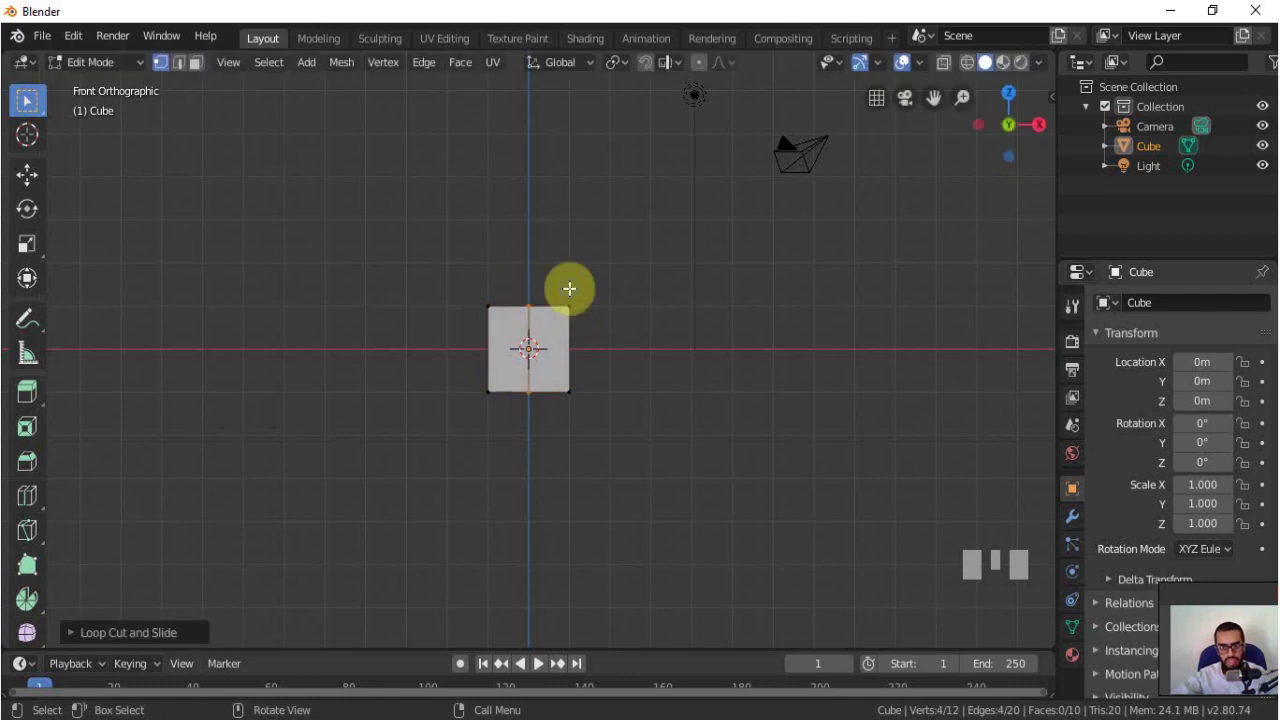
right_click(578, 298)
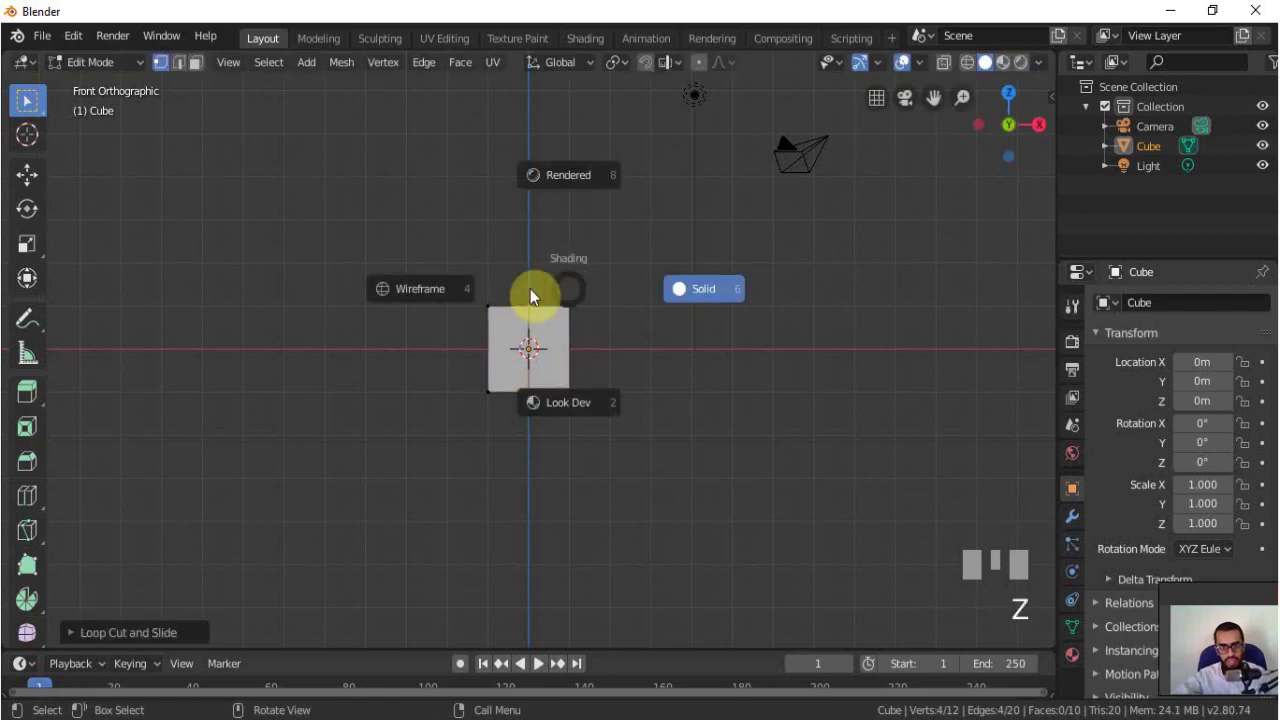
key("z")
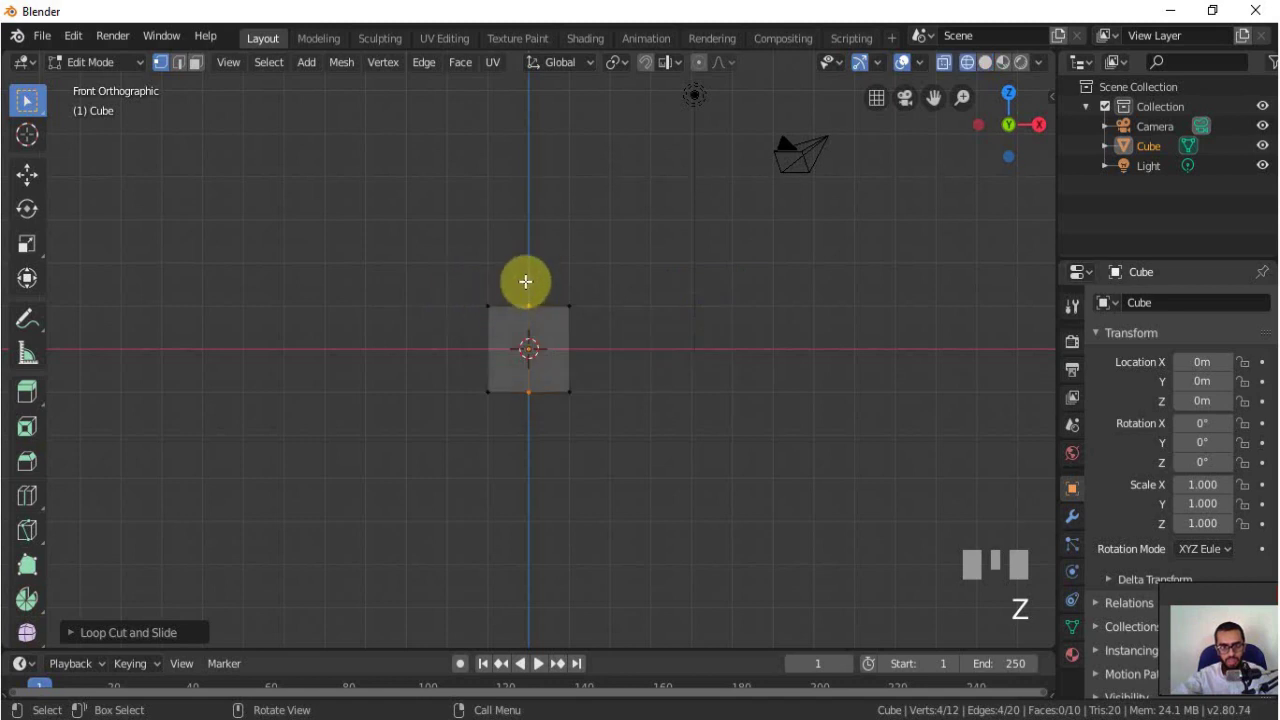
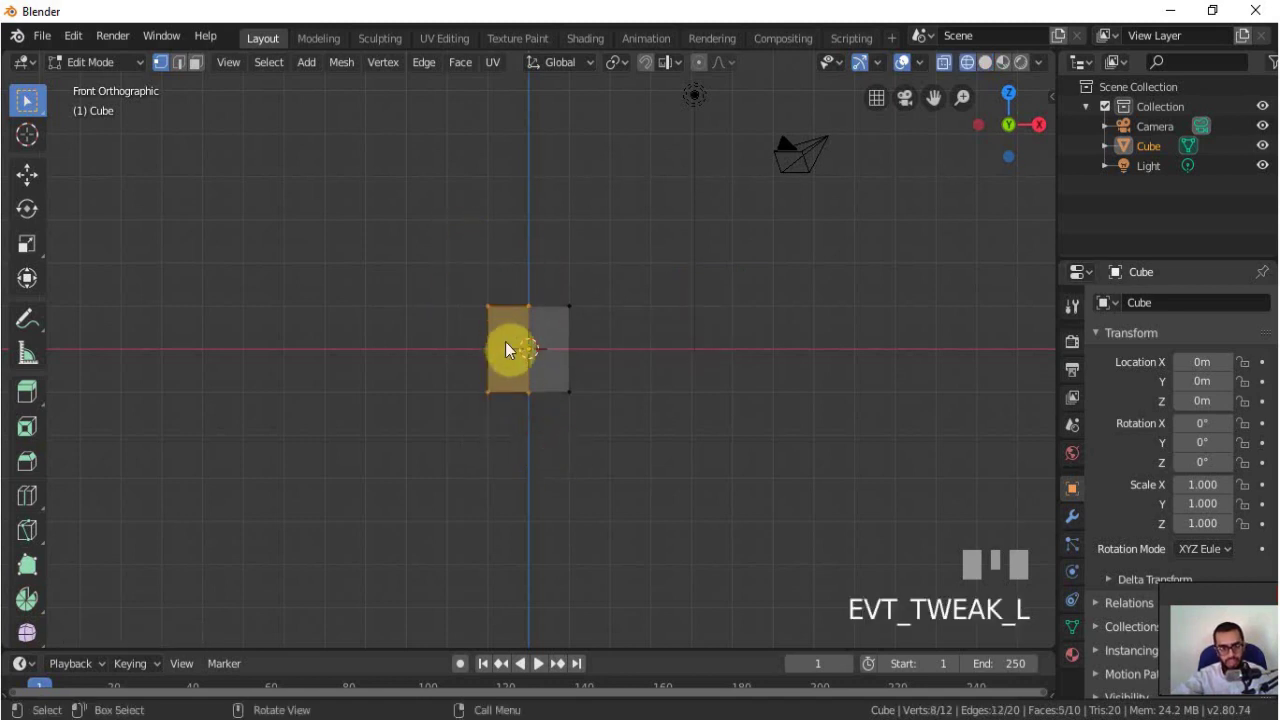
key("x")
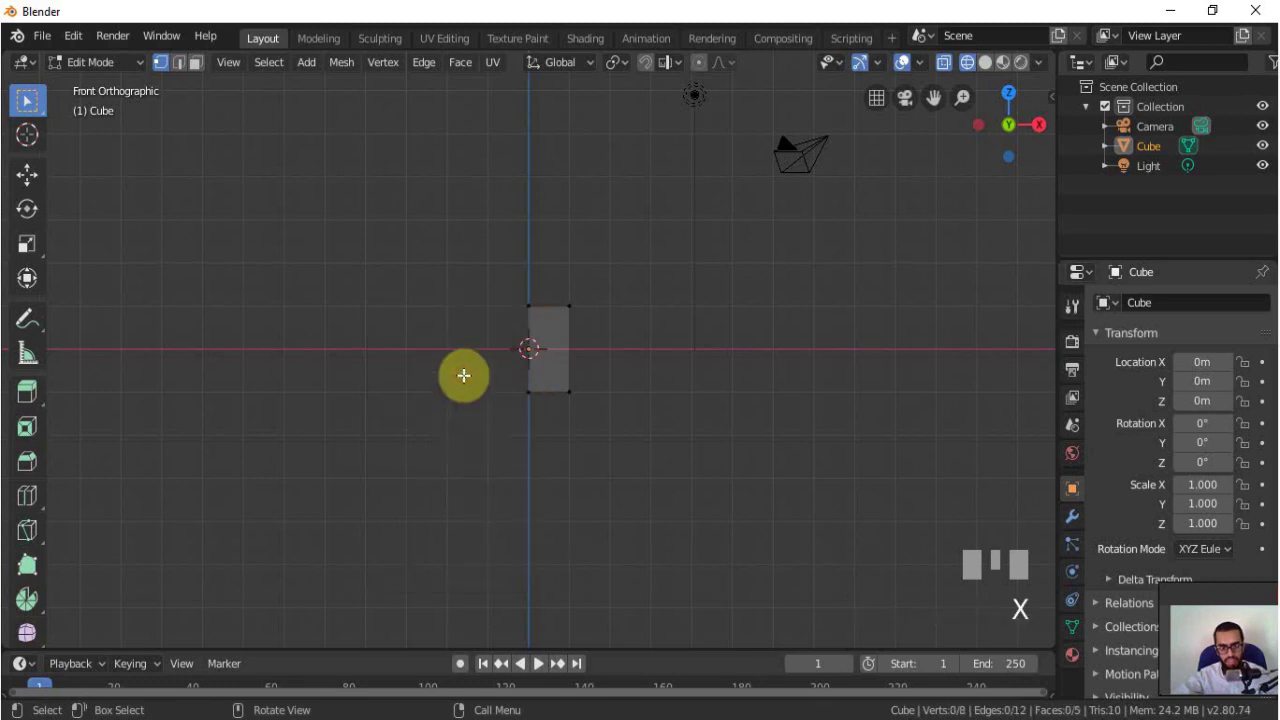
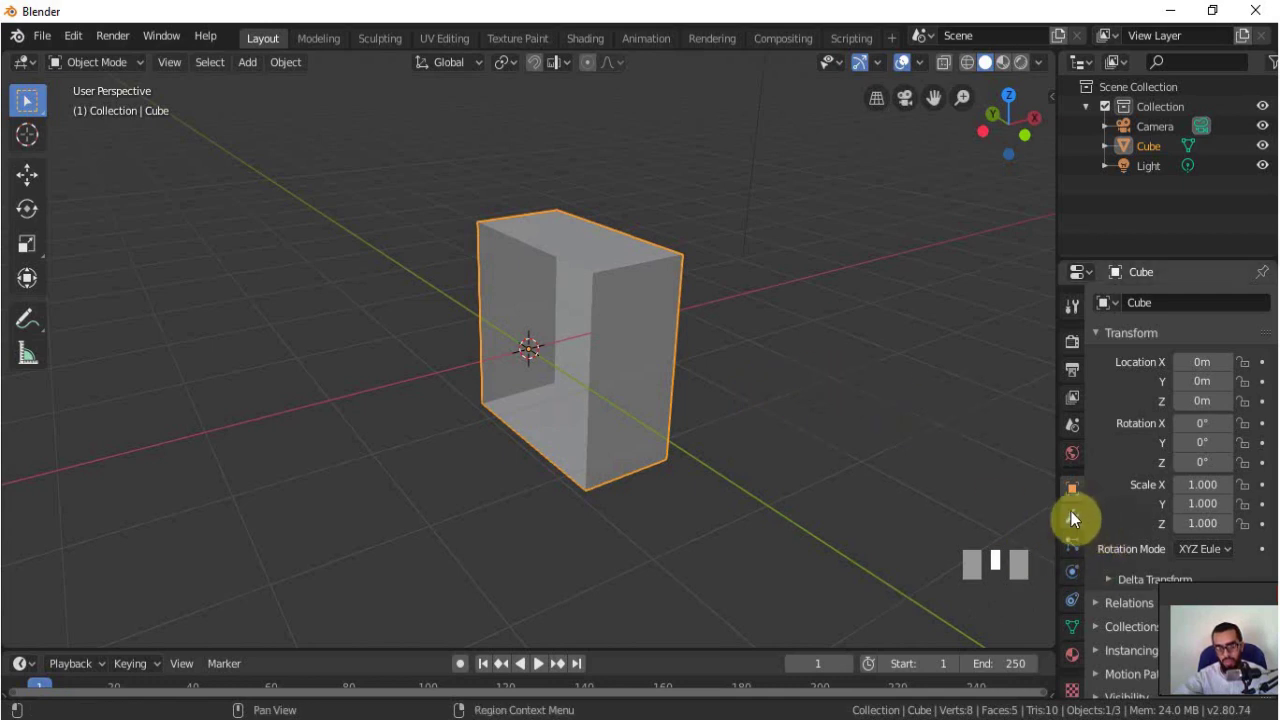
- Bring up the Add Modifier list to give the half box a Mirror modifier
middle_click(1073, 467)
left_click(1190, 305)
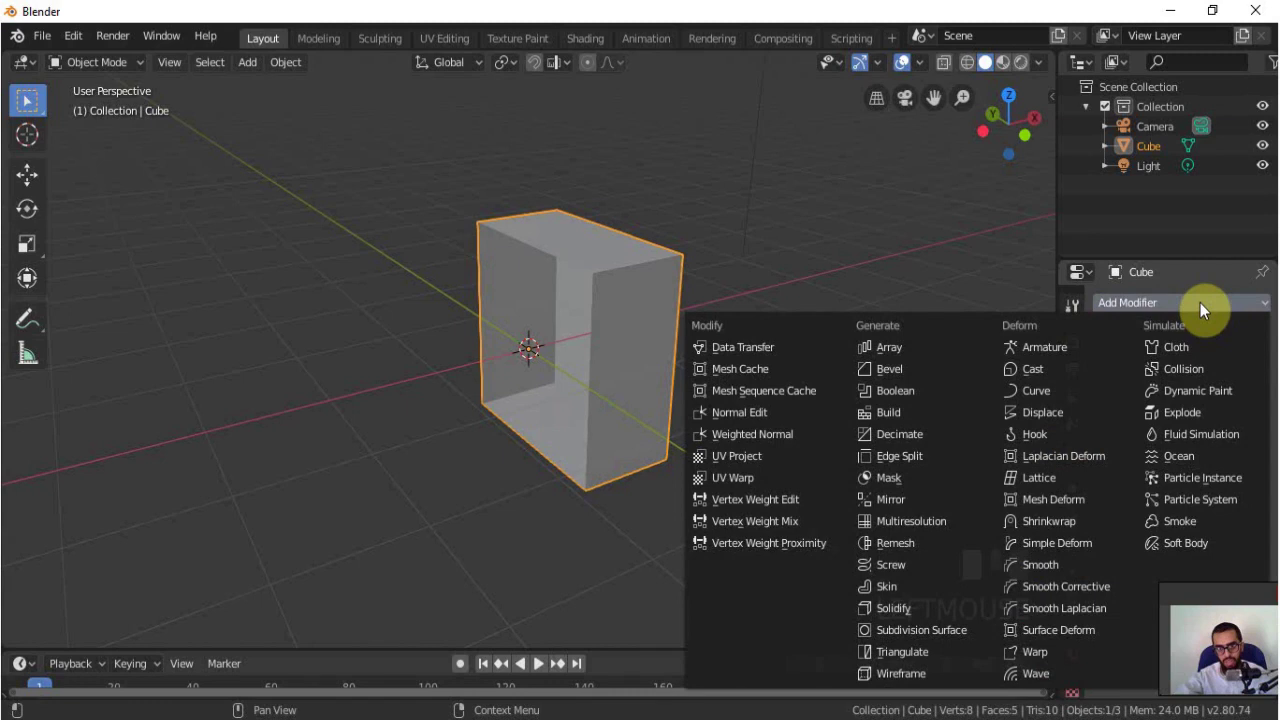
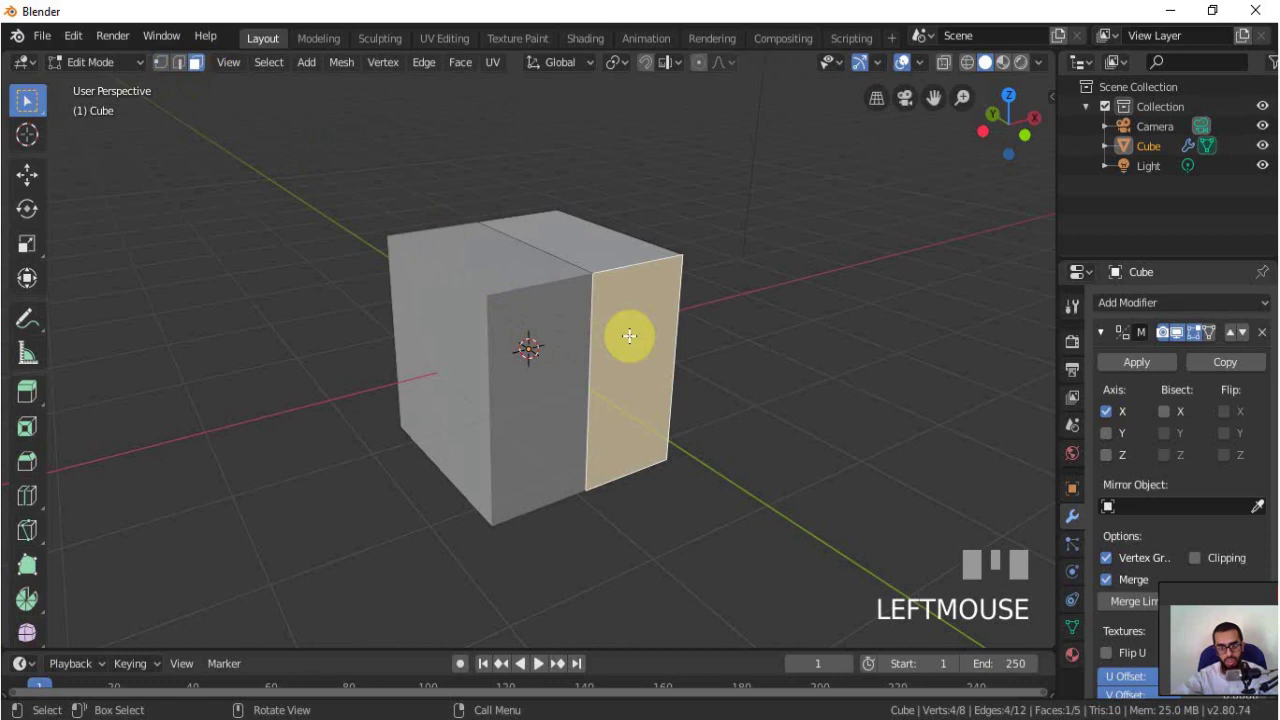
- Grab the side face to test the mirror, cancel, and switch to Right Orthographic view
key("g")
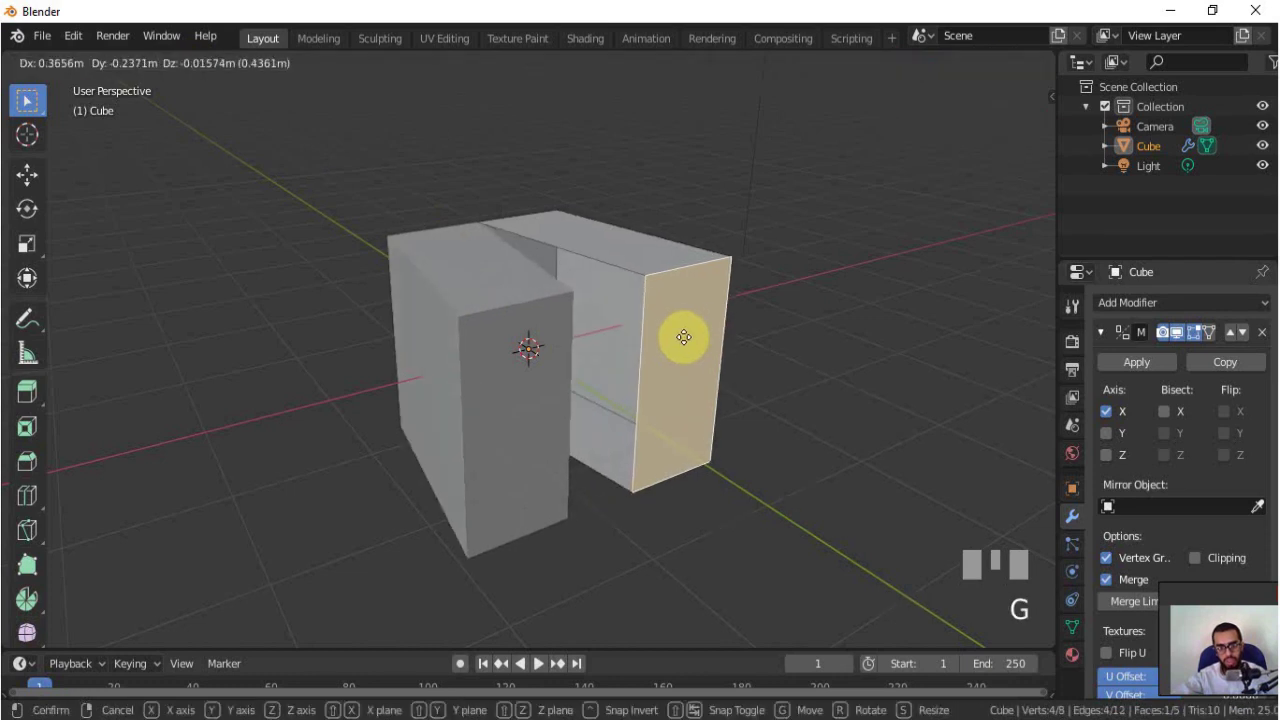
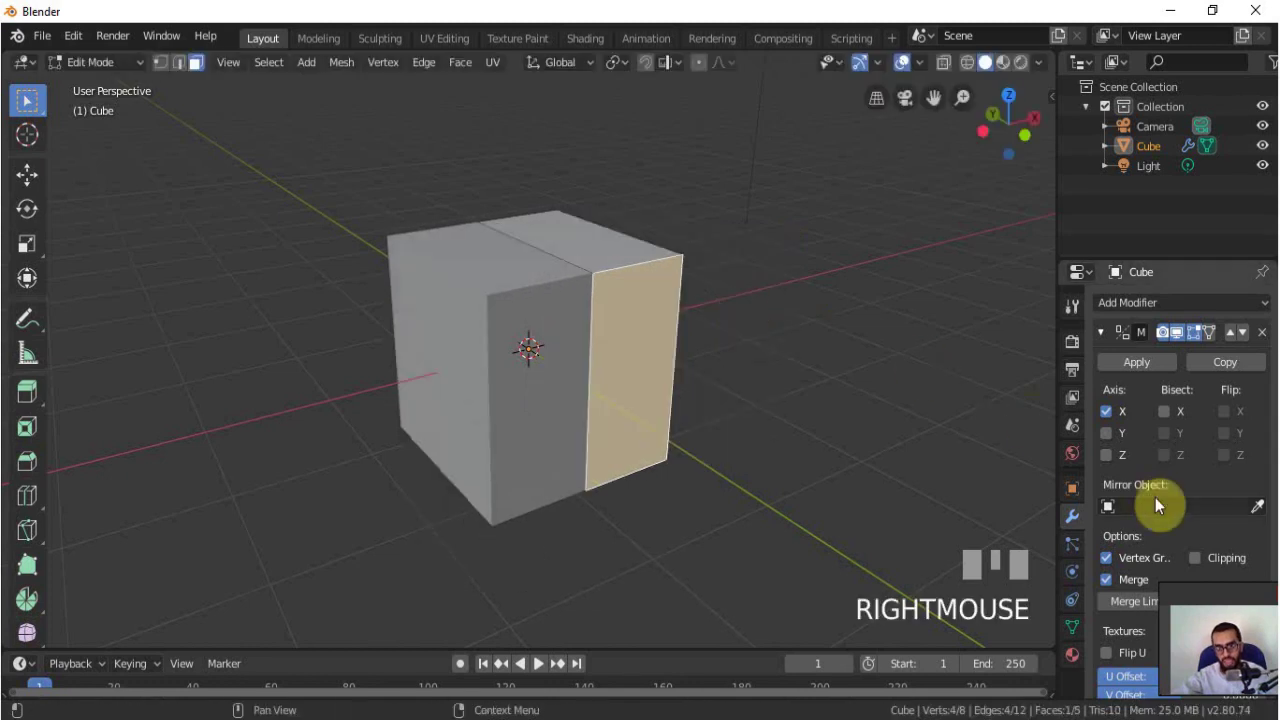
left_click(1207, 565)
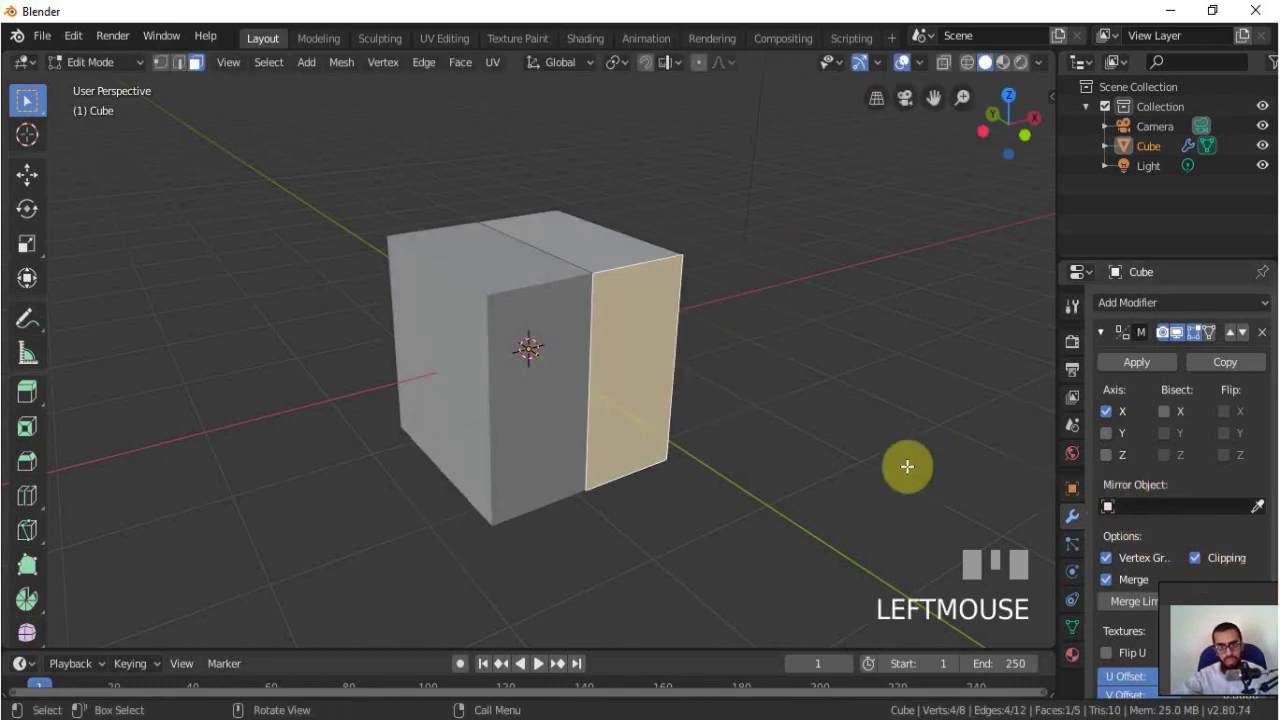
key("g")
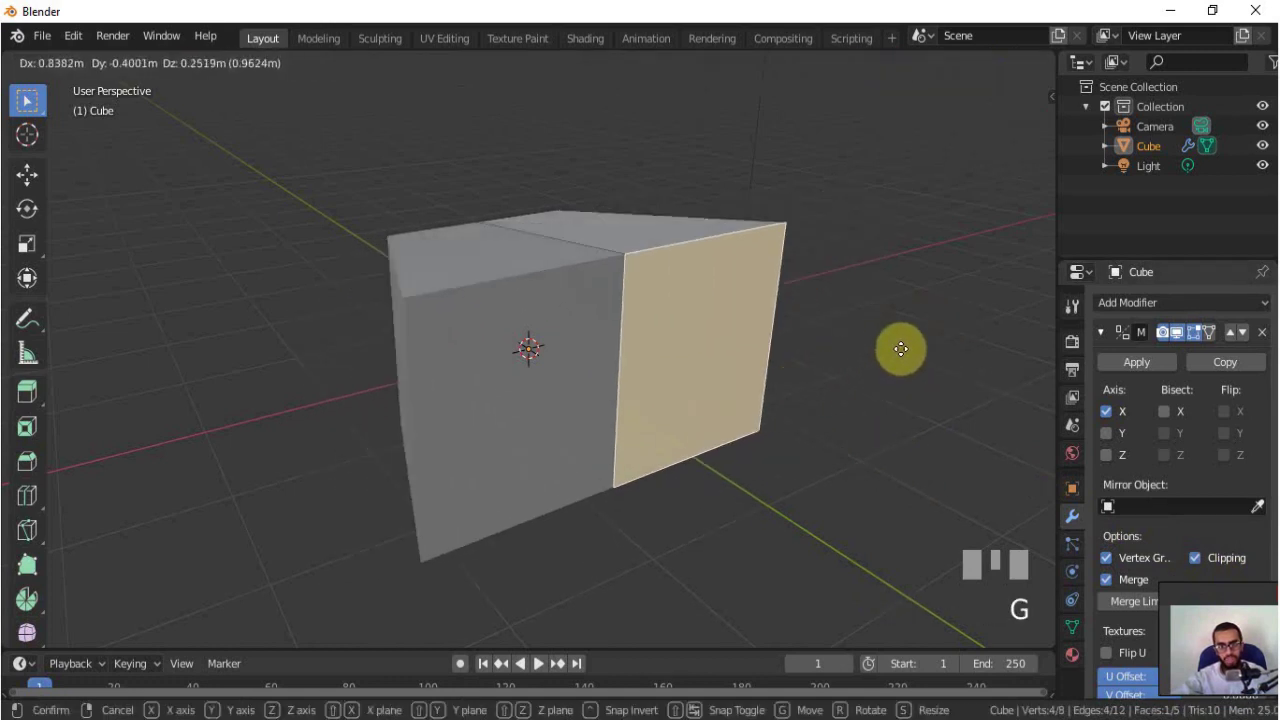
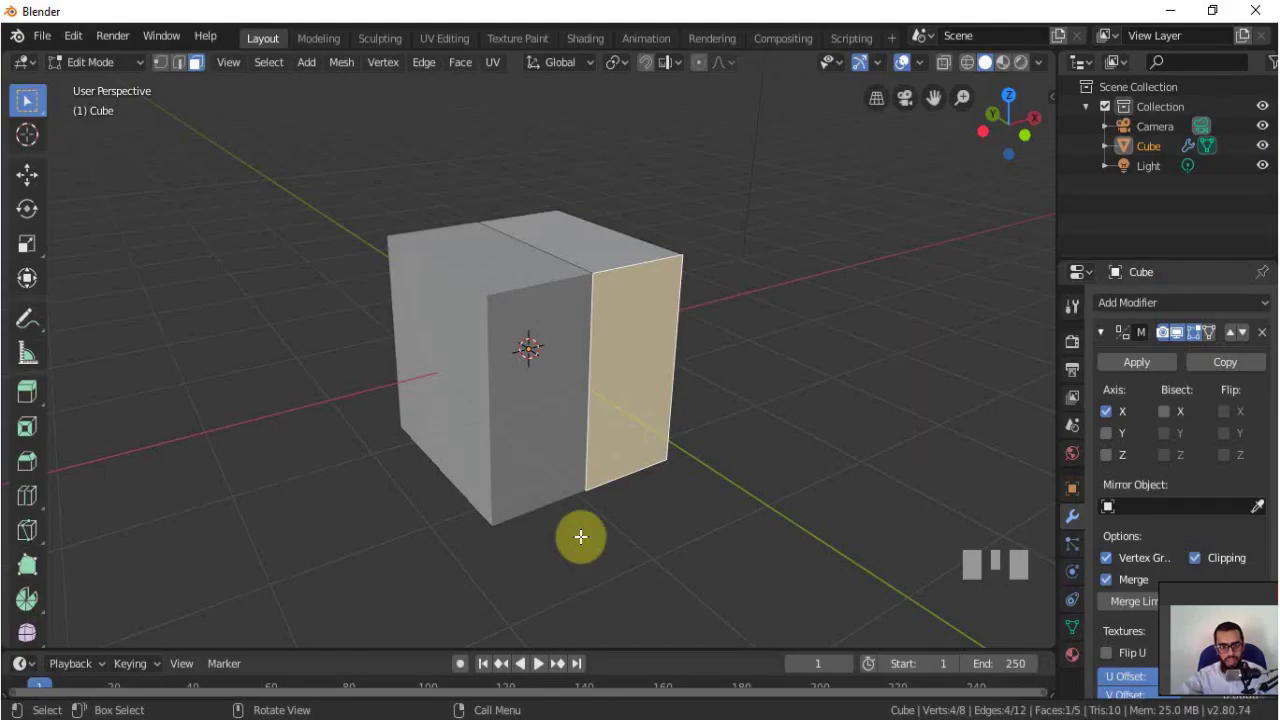
key("KP_3")
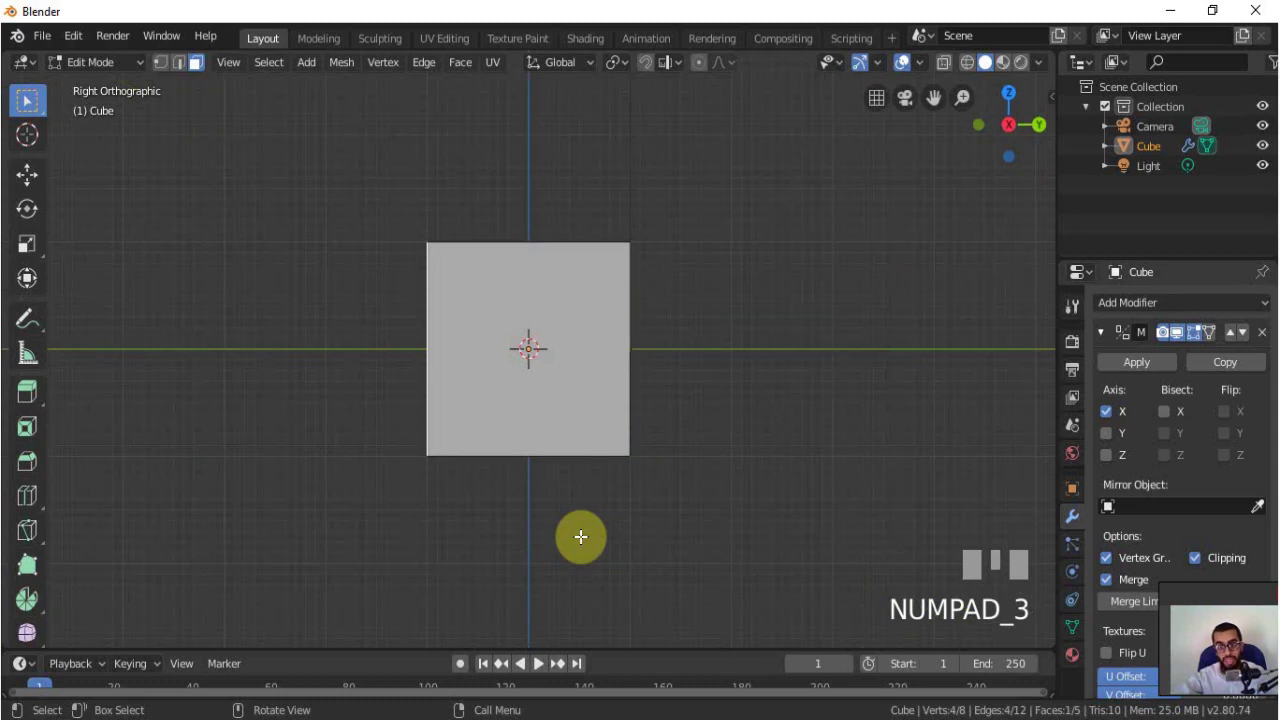
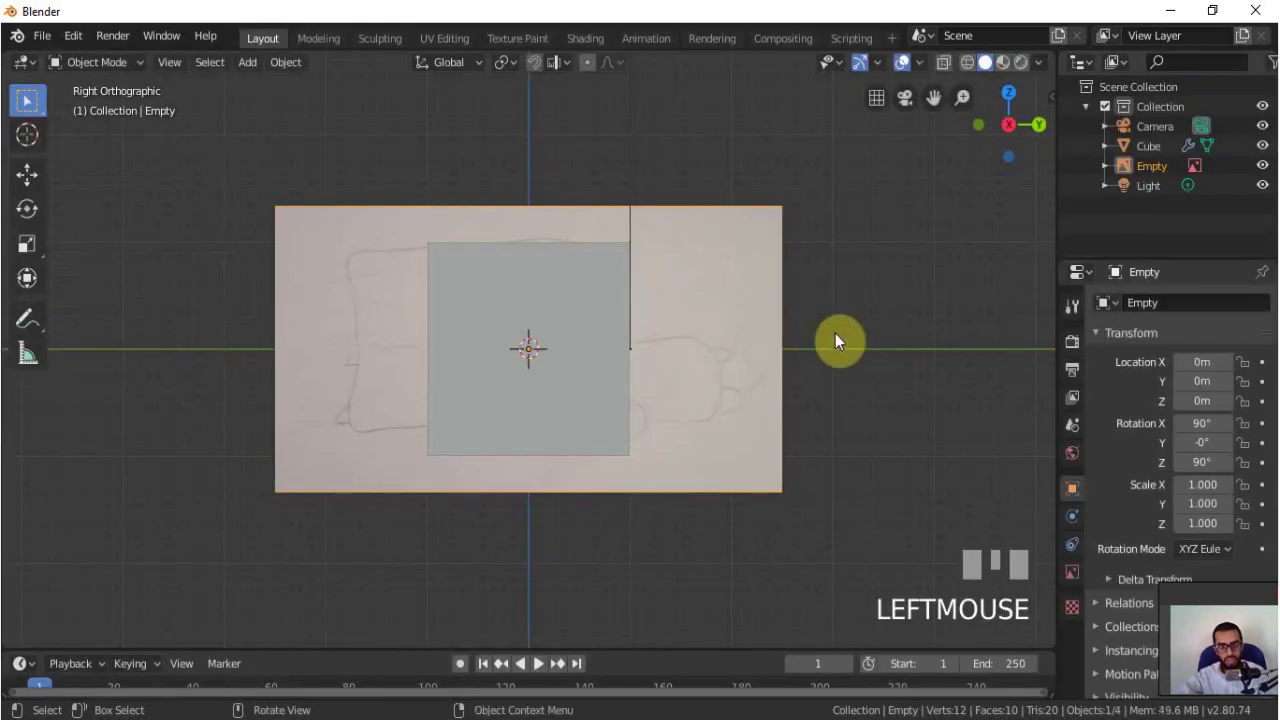
- Scale up the car sketch reference image, cancel a move, and select the cube
key("s")
left_click(798, 349)
key("g")
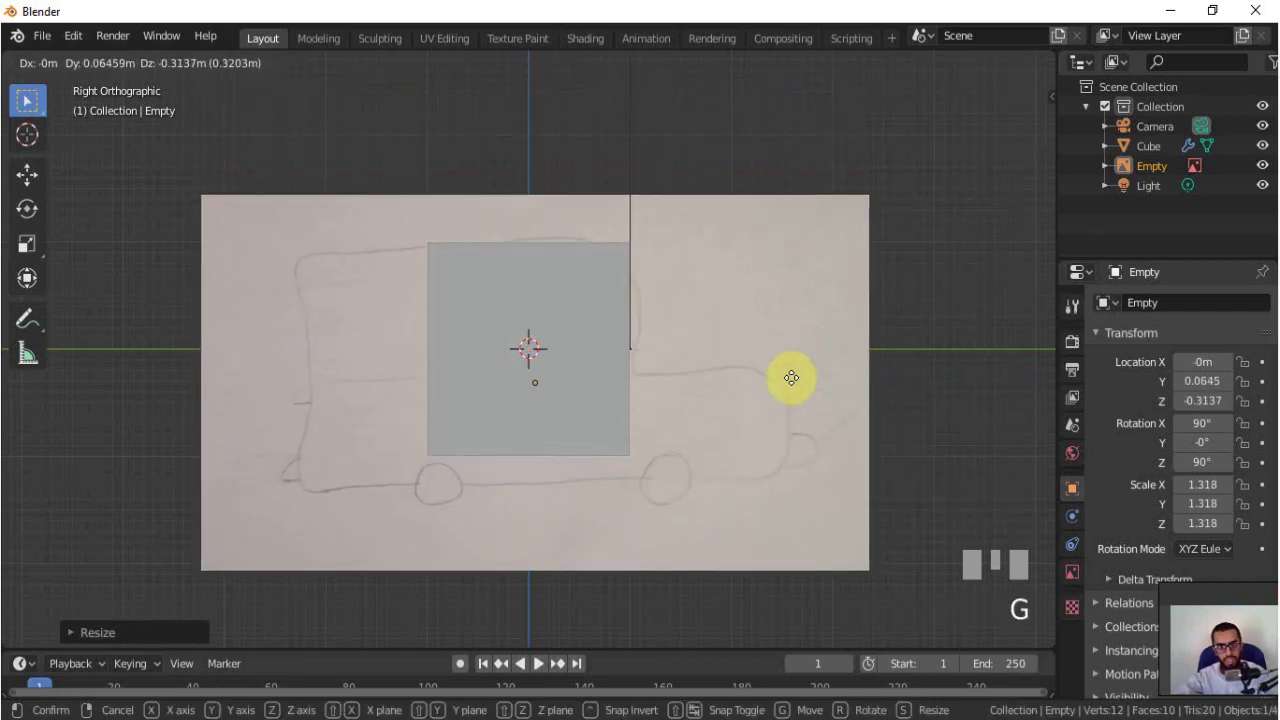
right_click(599, 390)
left_click(611, 346)
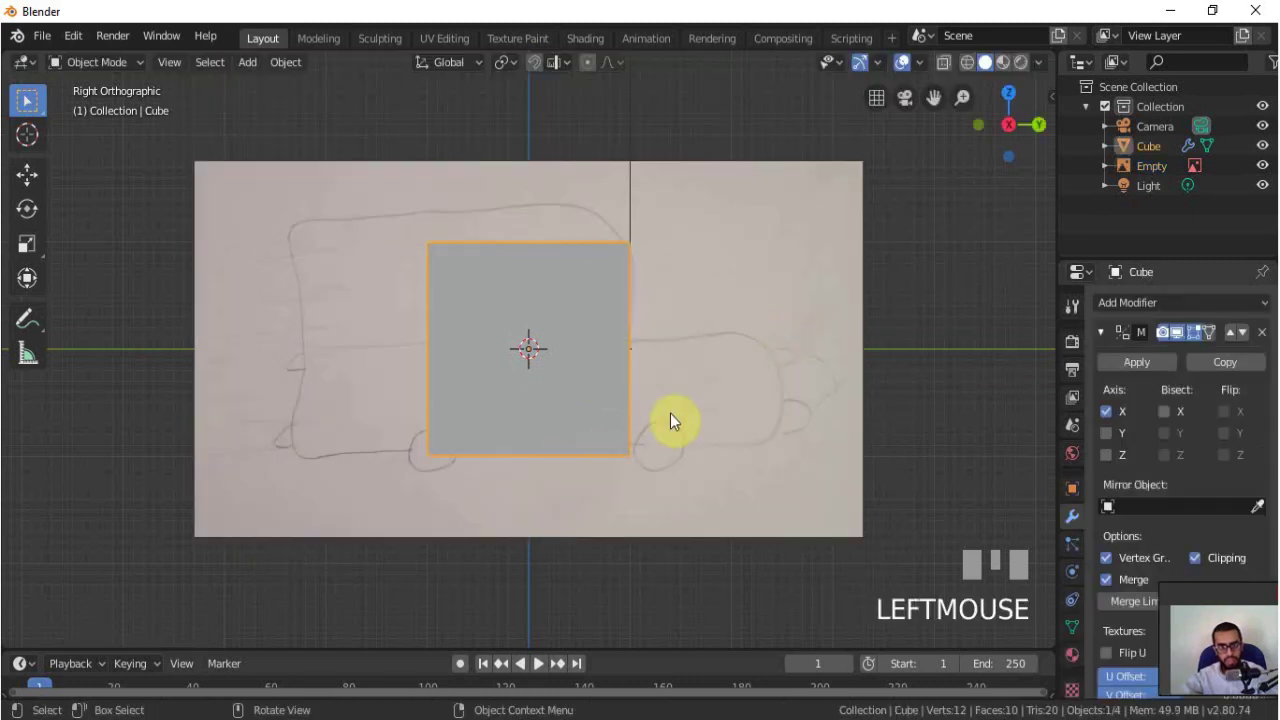
- Raise the cube to sit over the roof of the car sketch
key("s")
left_click(575, 371)
key("g")
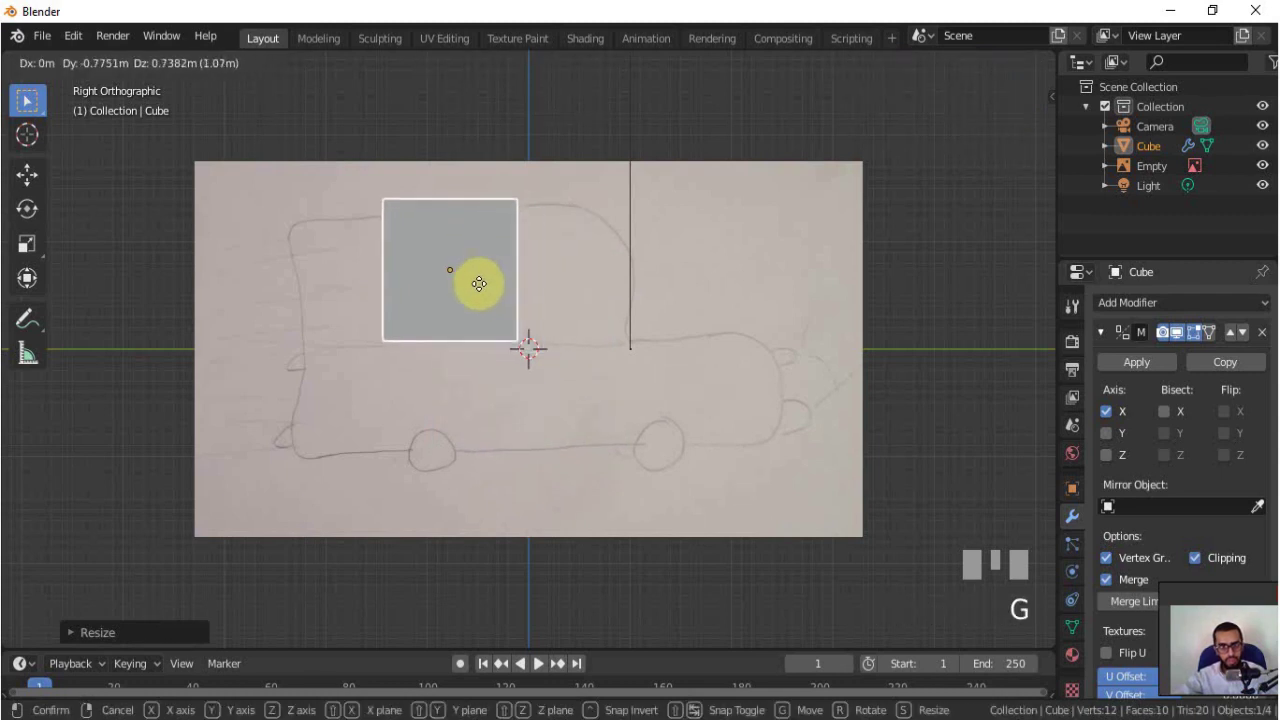
left_click(499, 297)
- Stretch the cube along the car's length and nudge it into line with the sketch
key("s")
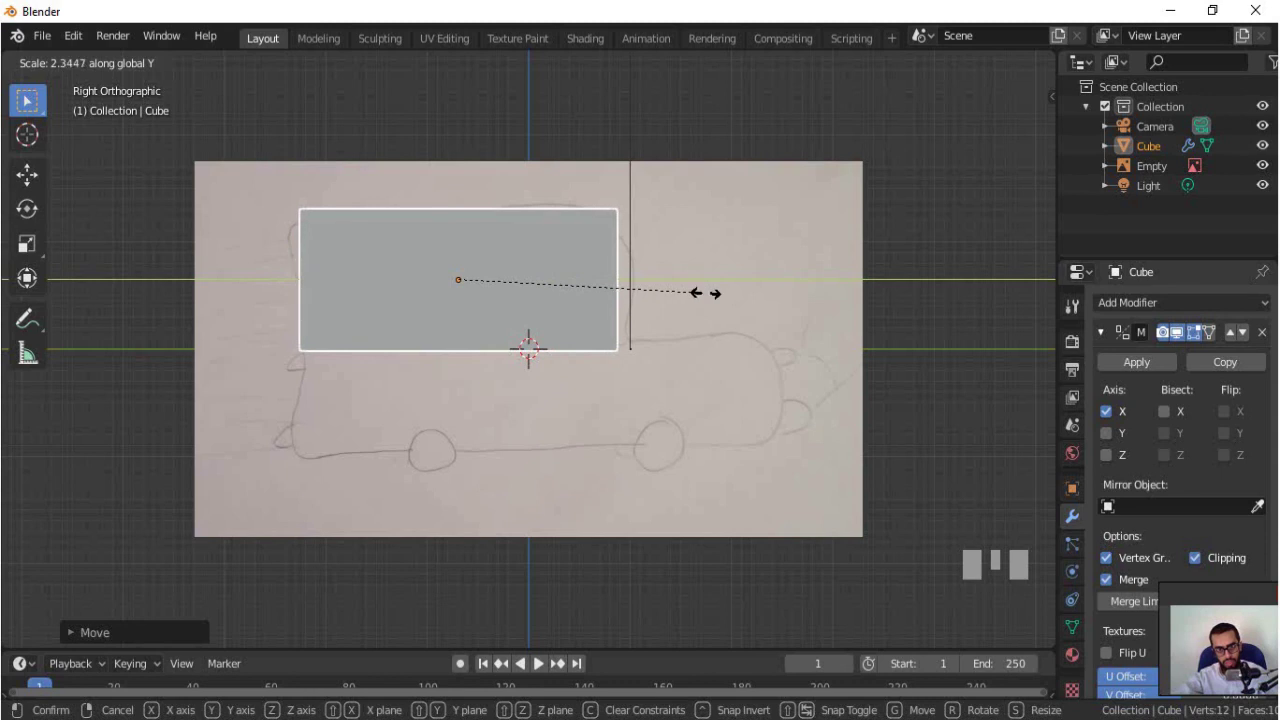
left_click(714, 303)
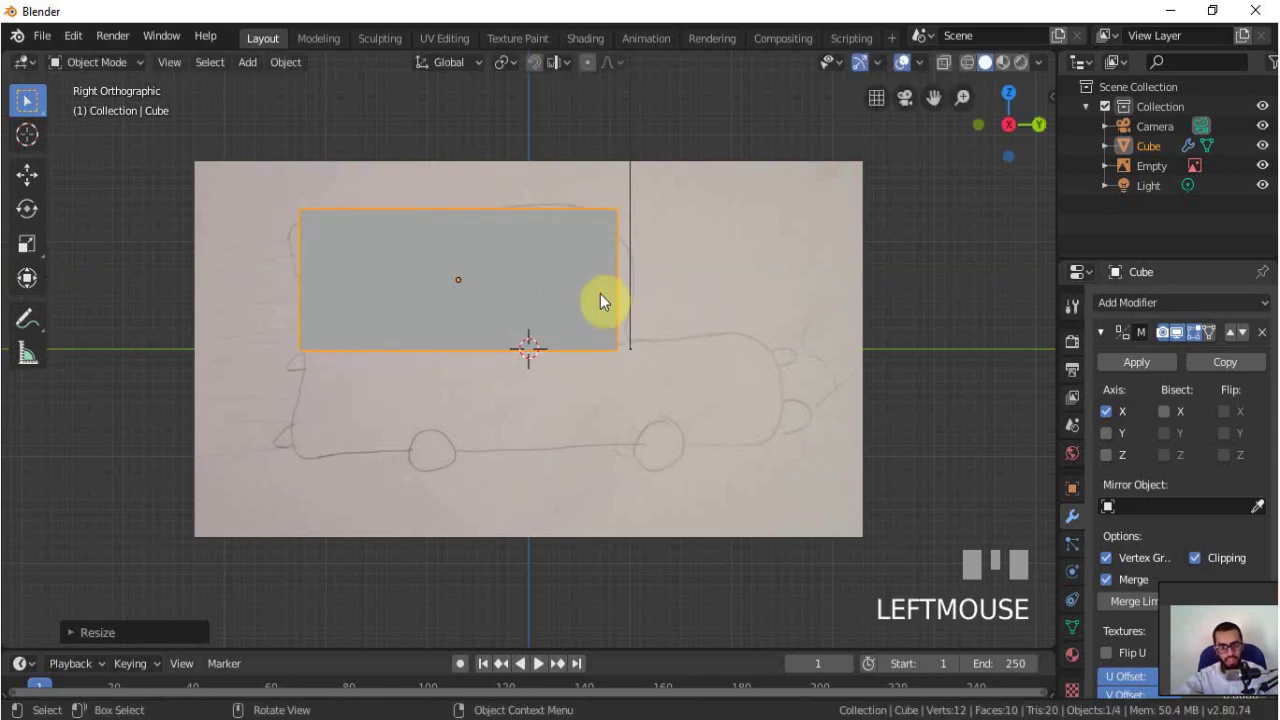
key("g")
key("z")
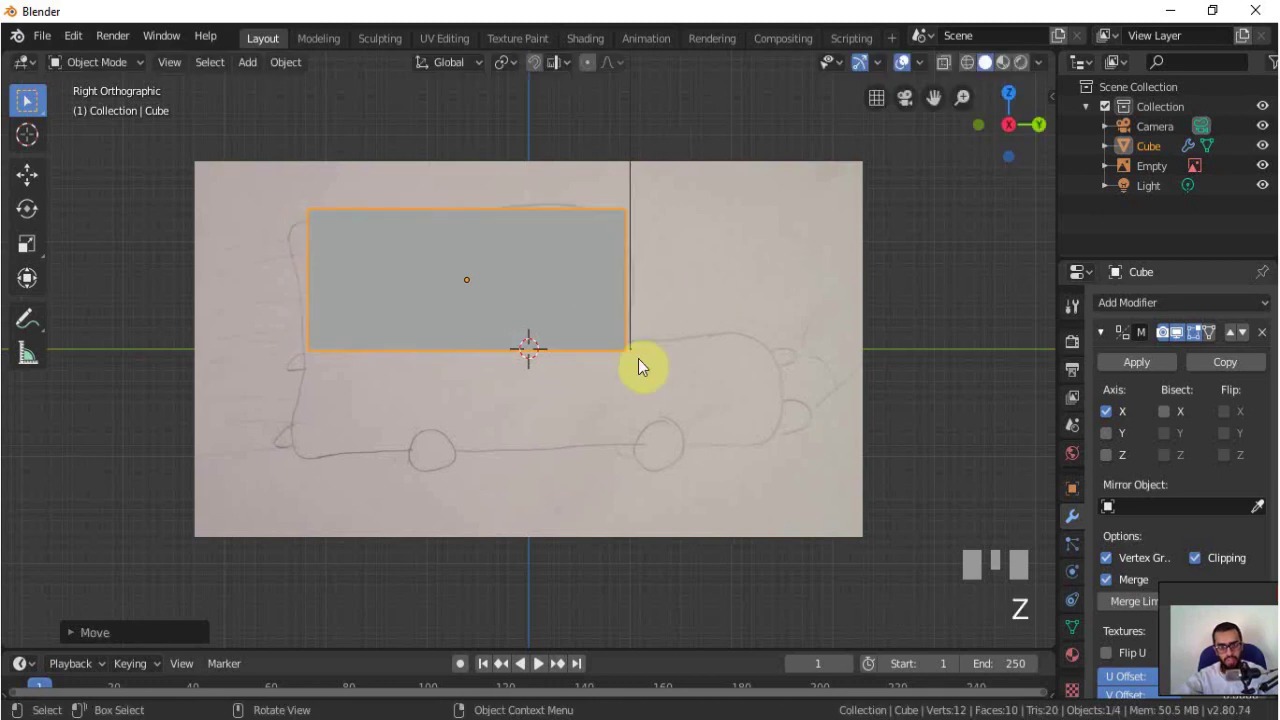
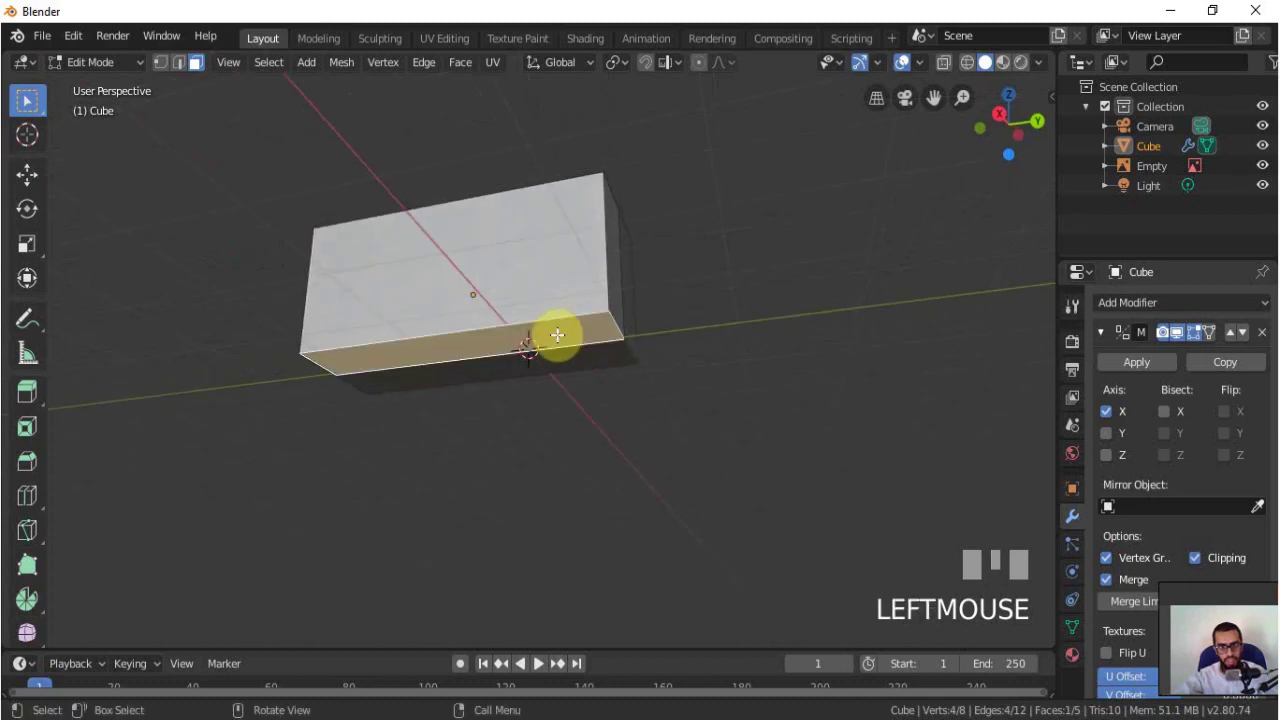
- Extrude the bottom face down to the sketch's base and the lower front face forward as the hood
key("KP_3")
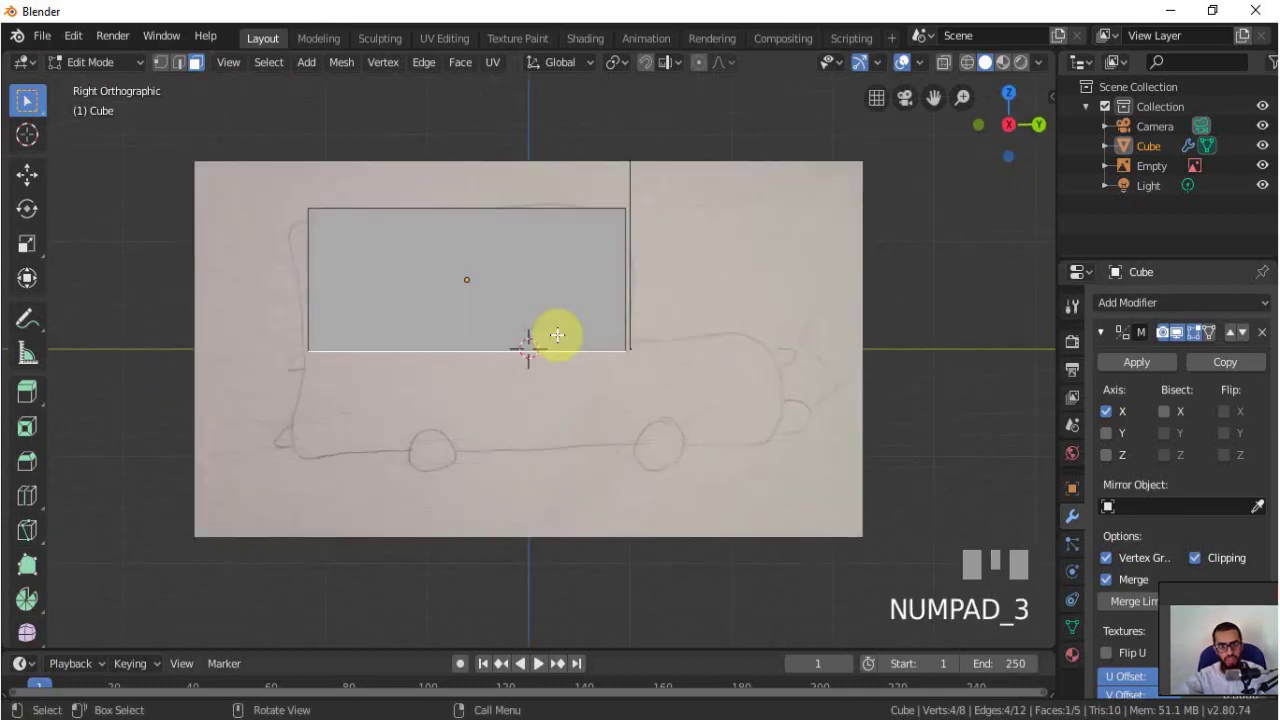
key("e")
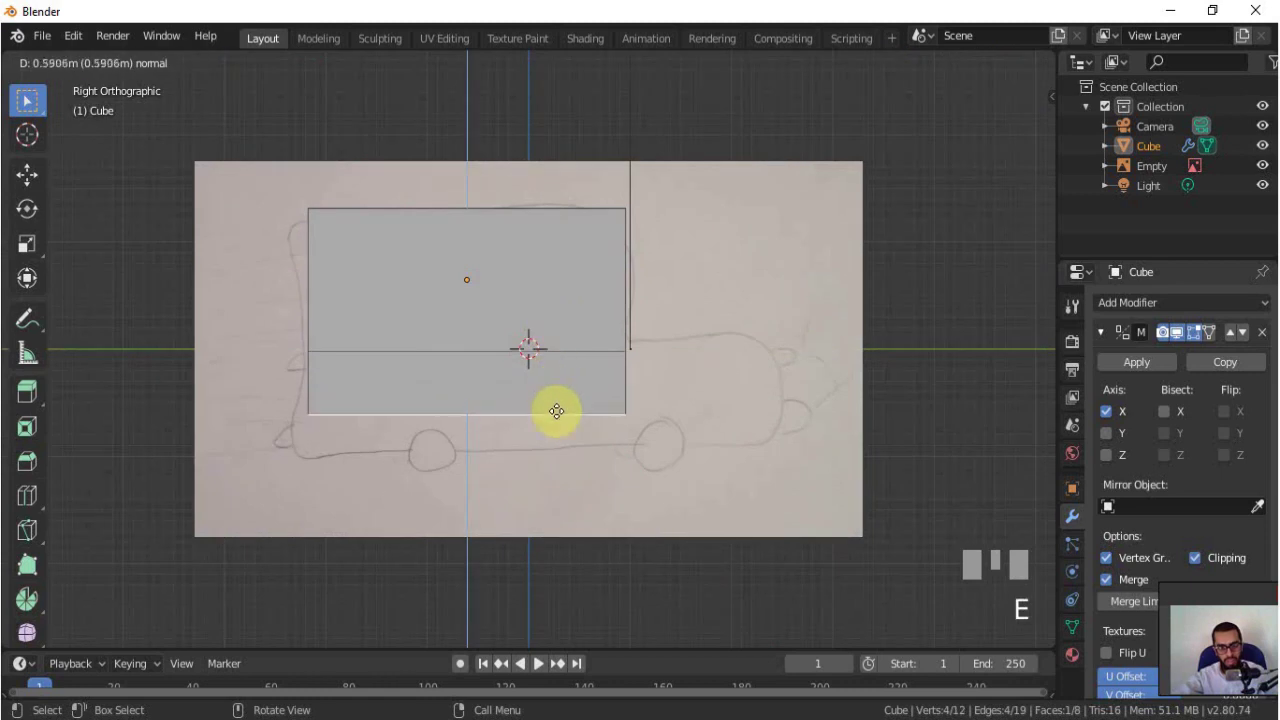
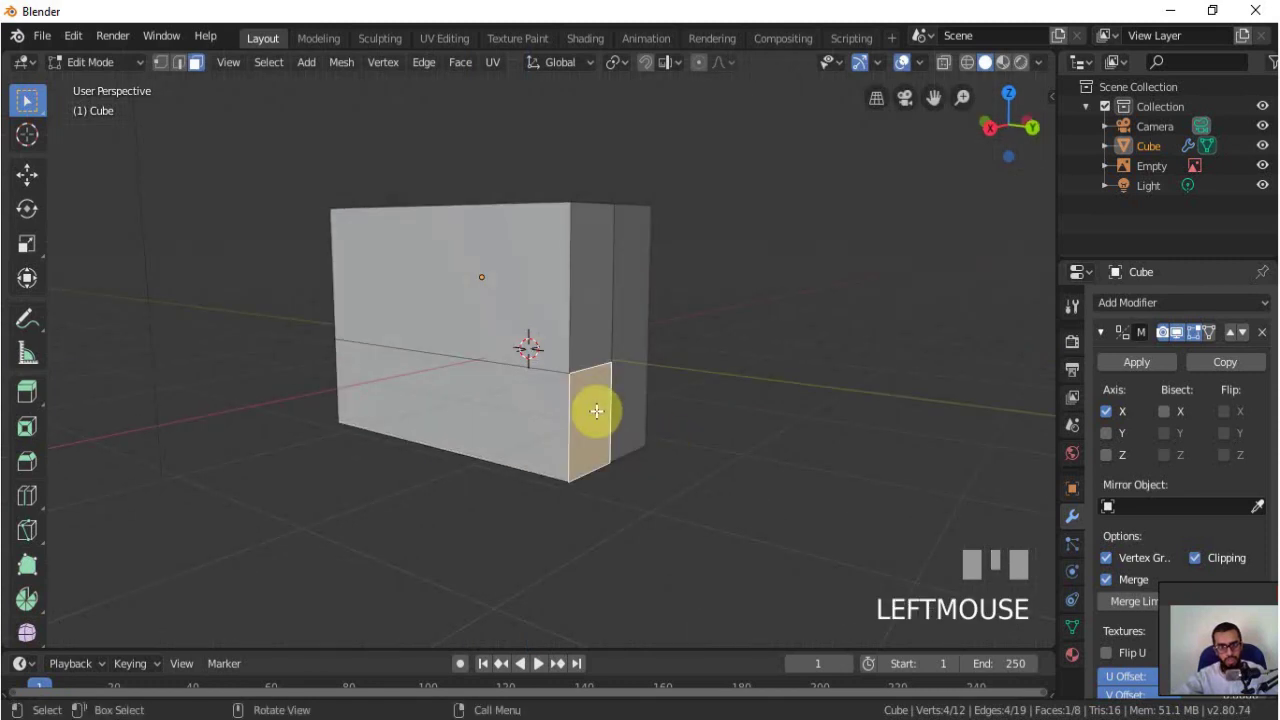
key("KP_3")
key("r")
key("e")
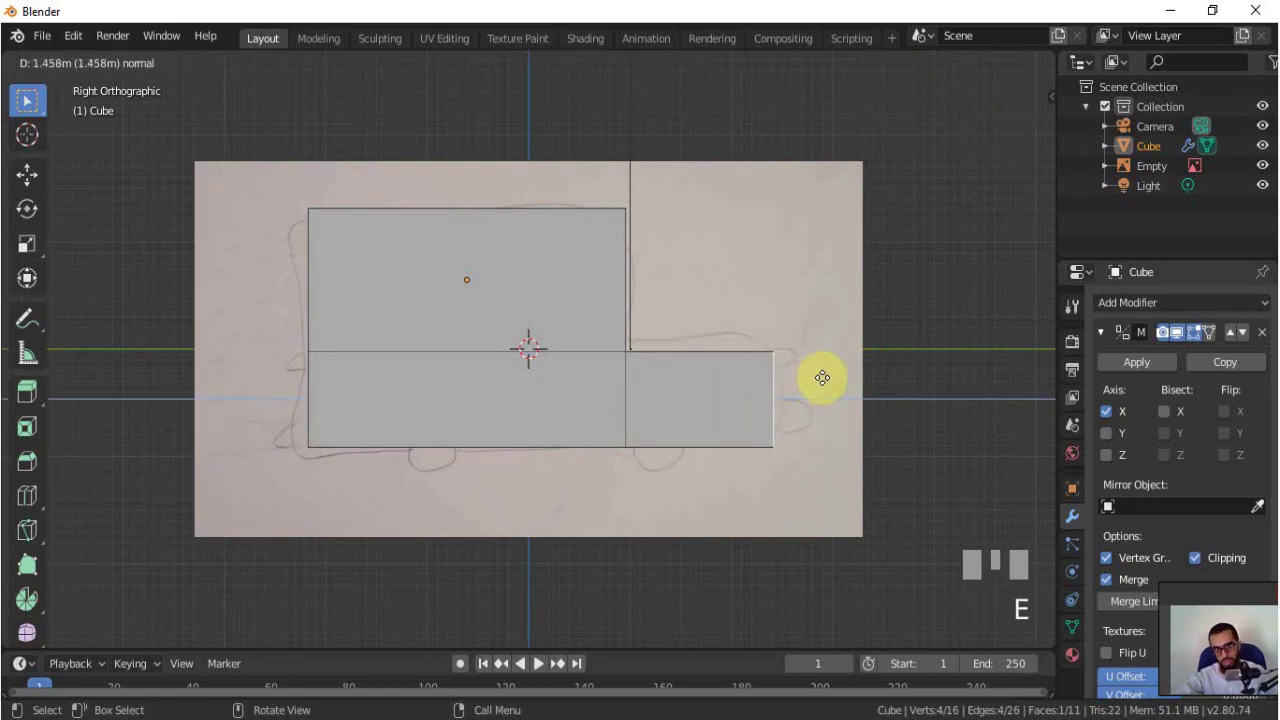
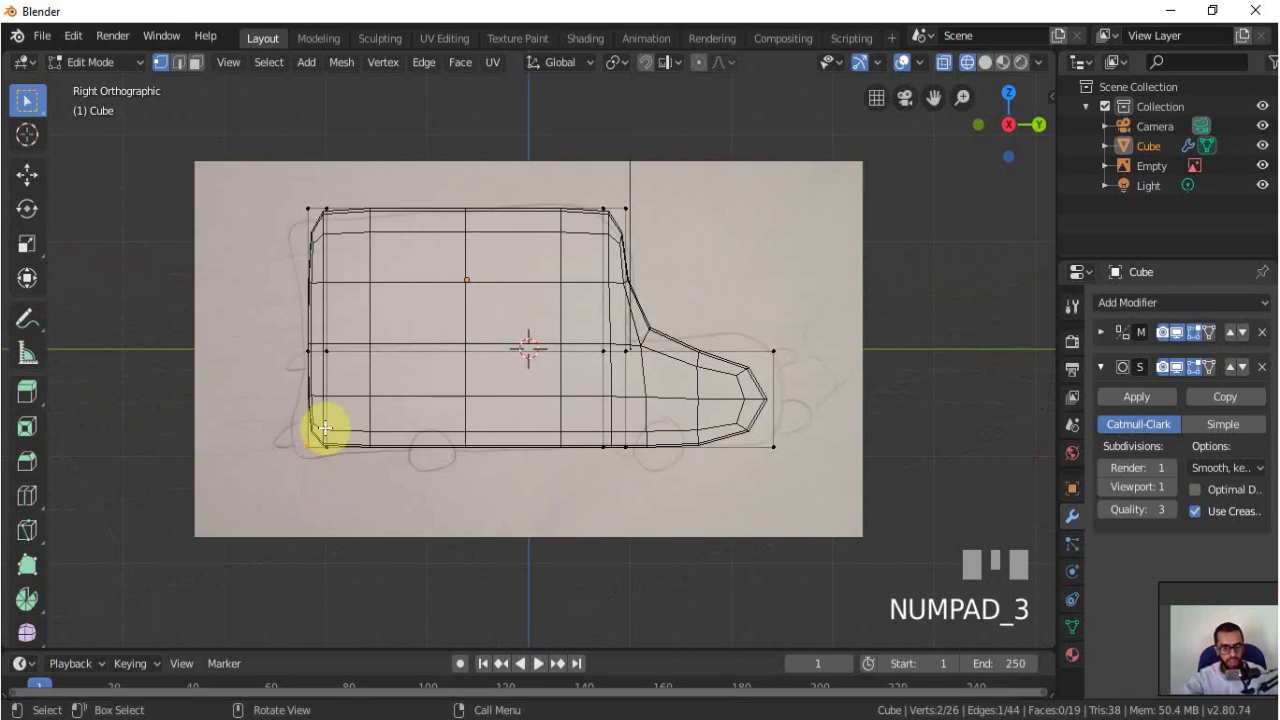
- Move the corner vertex onto the outline, slide the edge loop and cut a new loop across the bonnet
key("g")
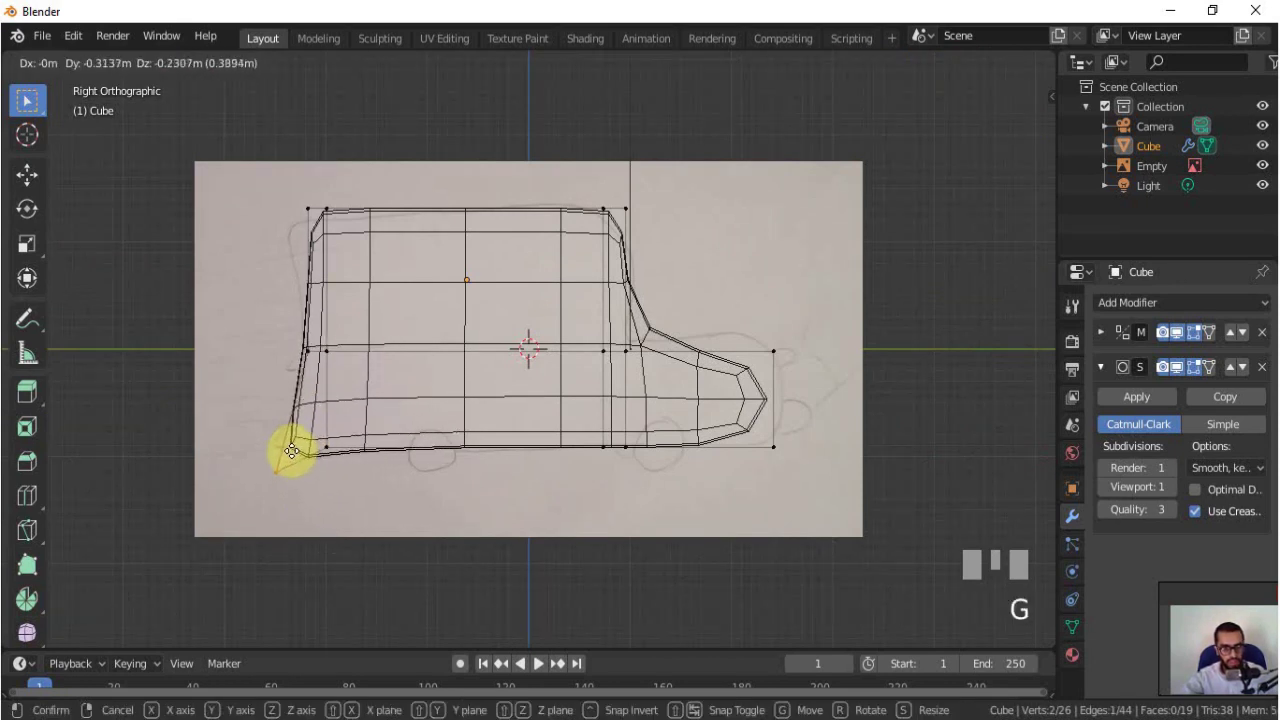
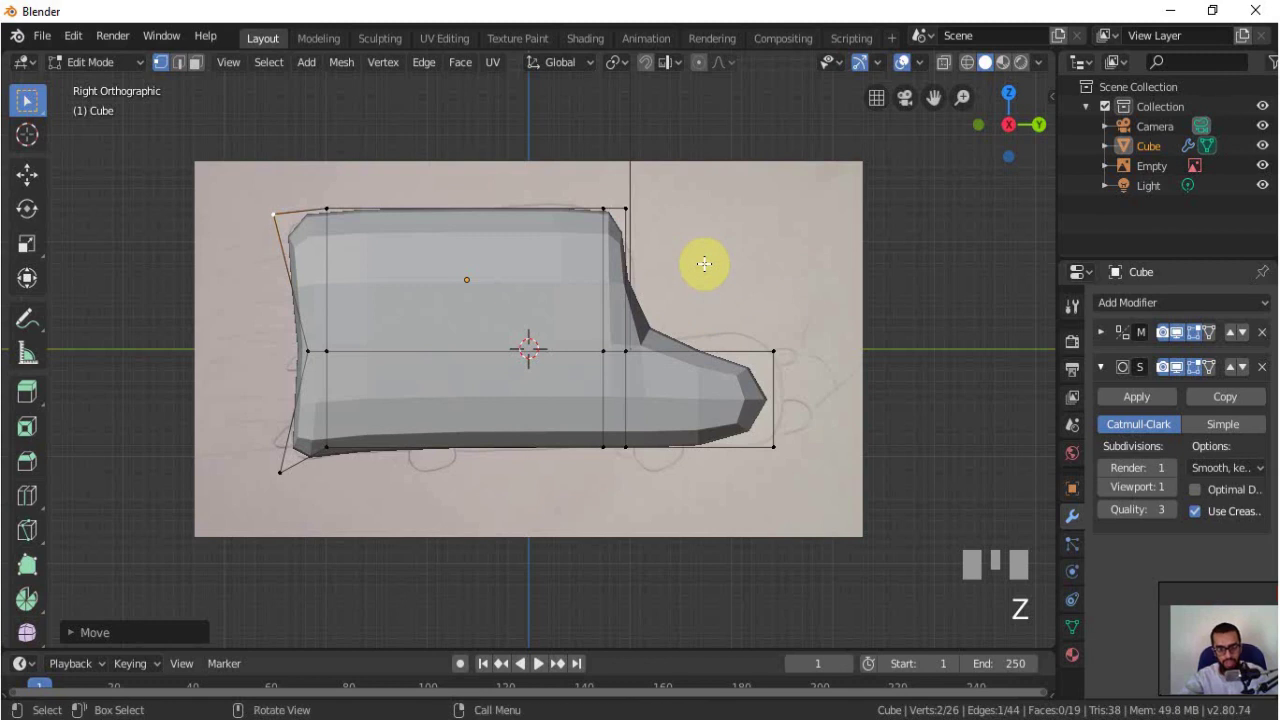
key("ctrl+r")
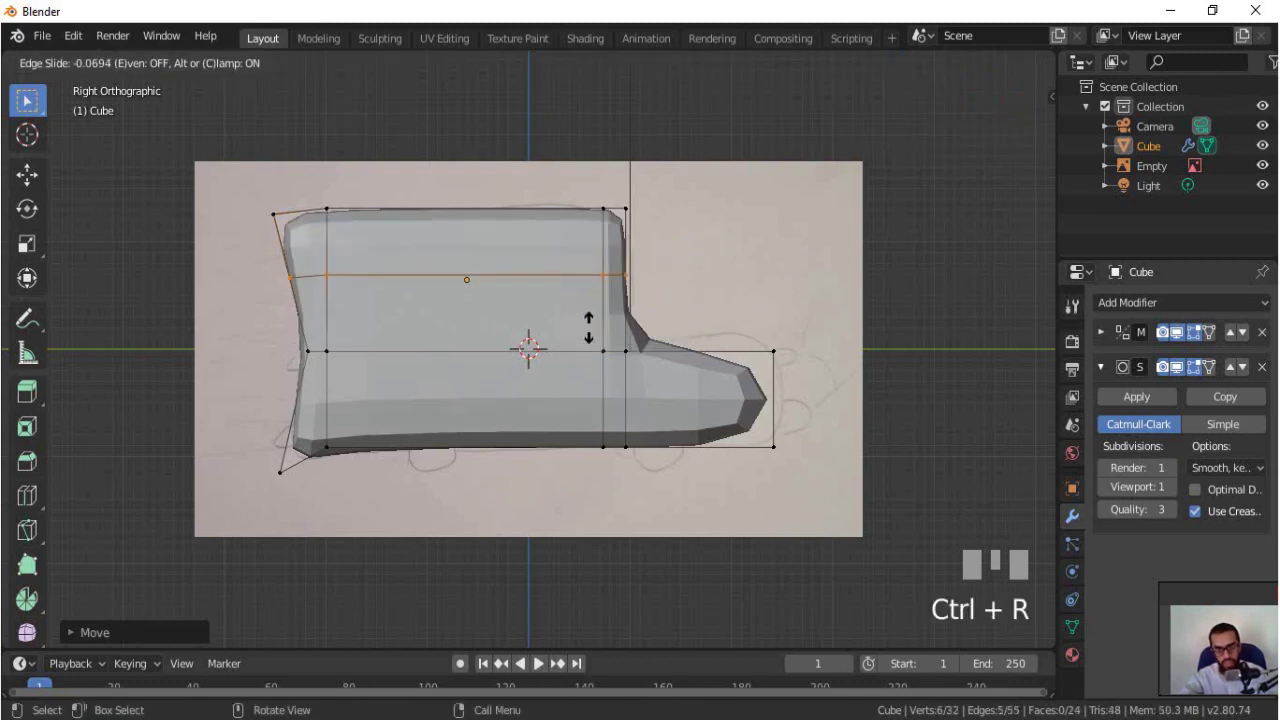
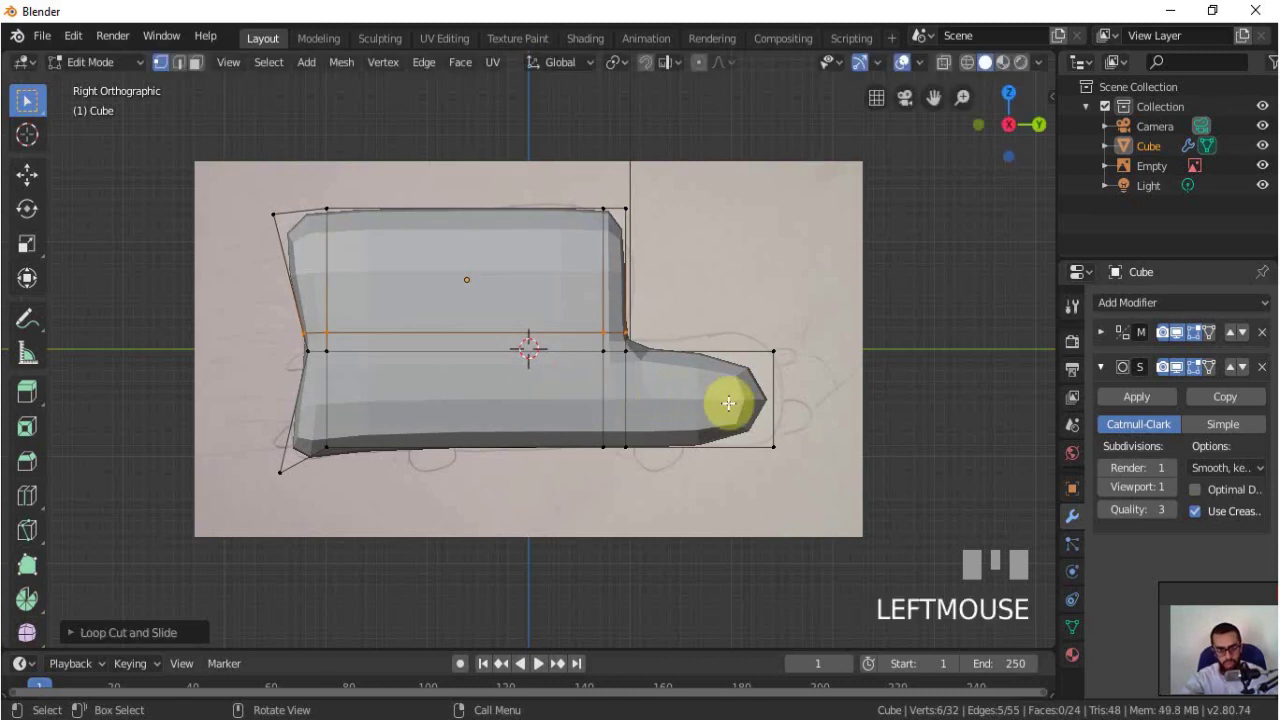
key("ctrl+r")
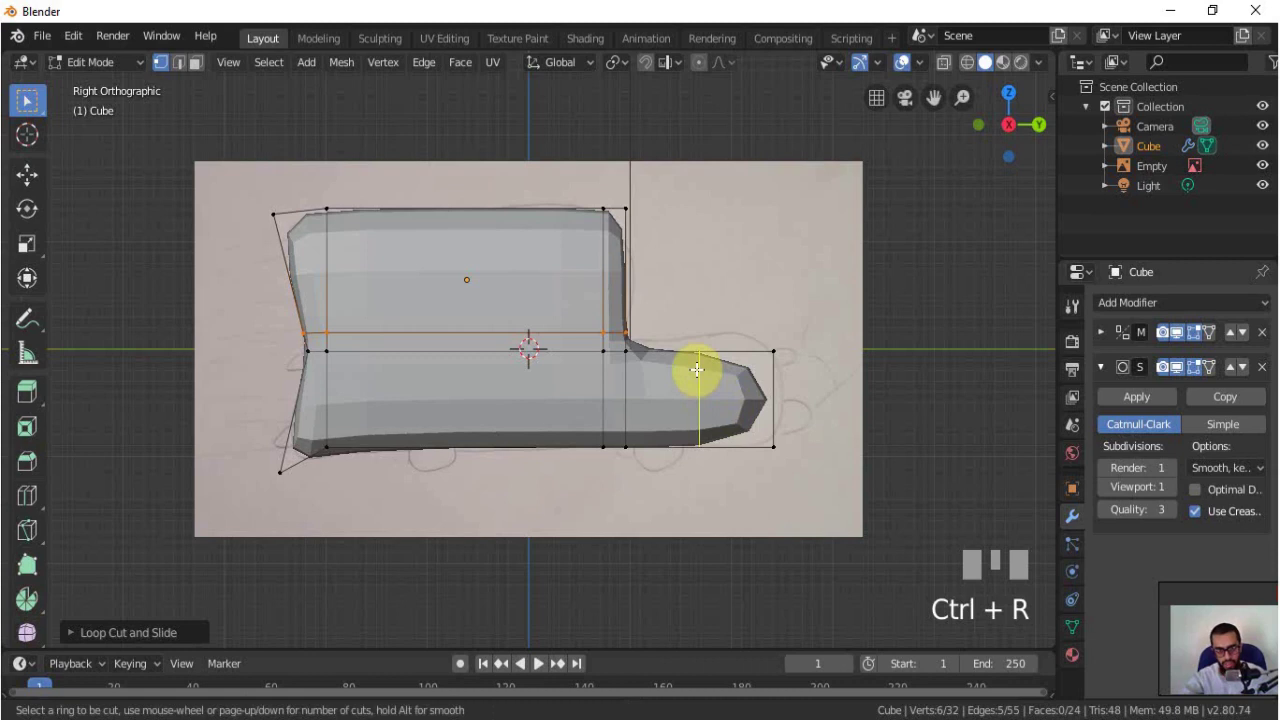
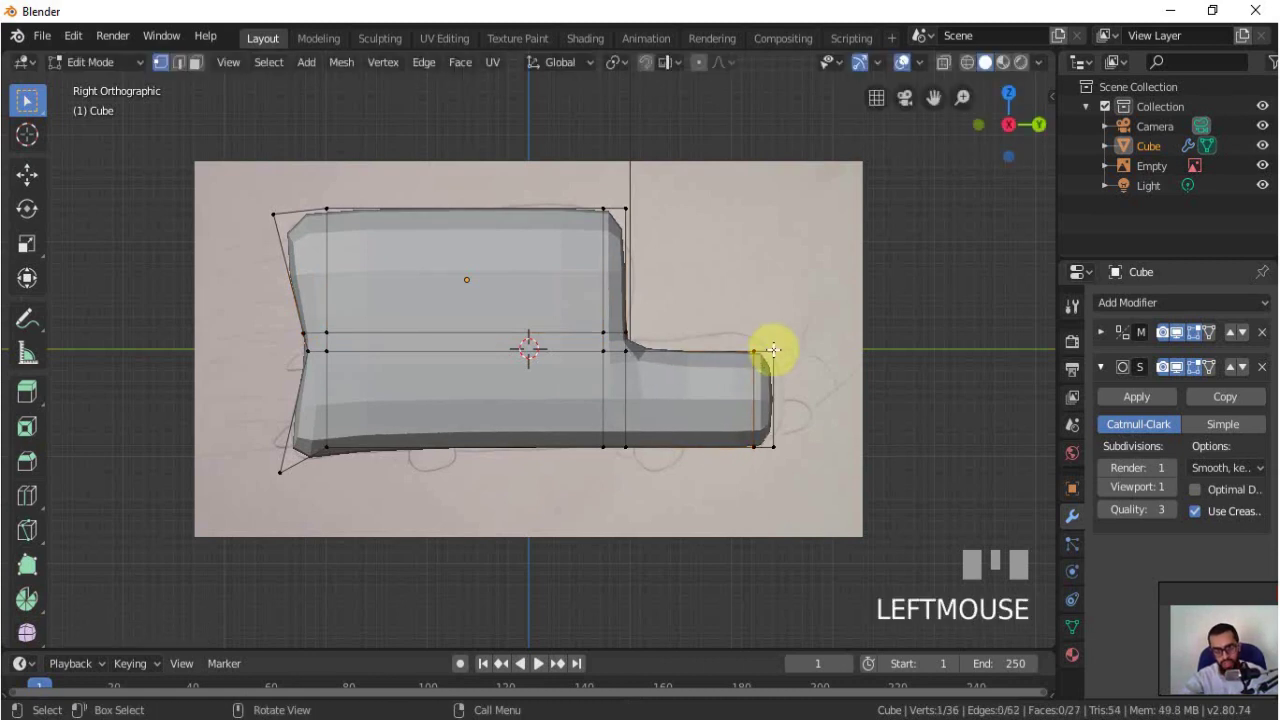
- In side view, move the bonnet's front vertices and edge to follow the sketch outline
key("KP_3")
key("g")
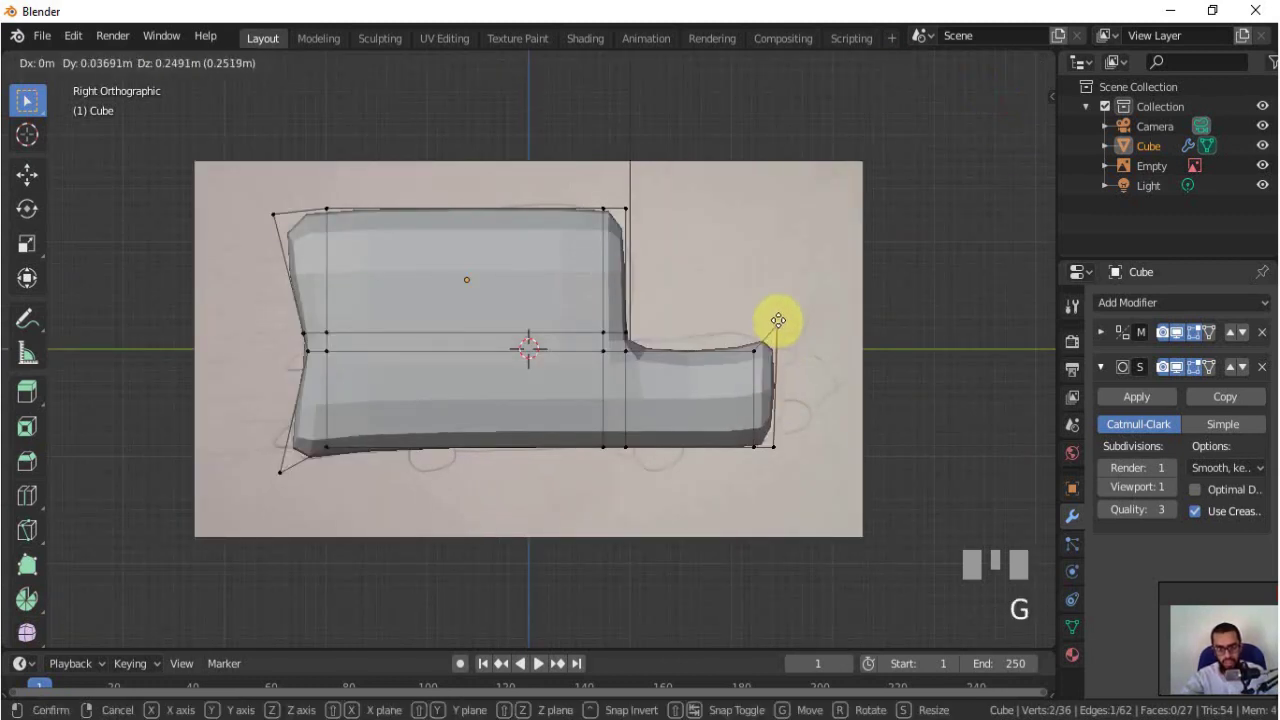
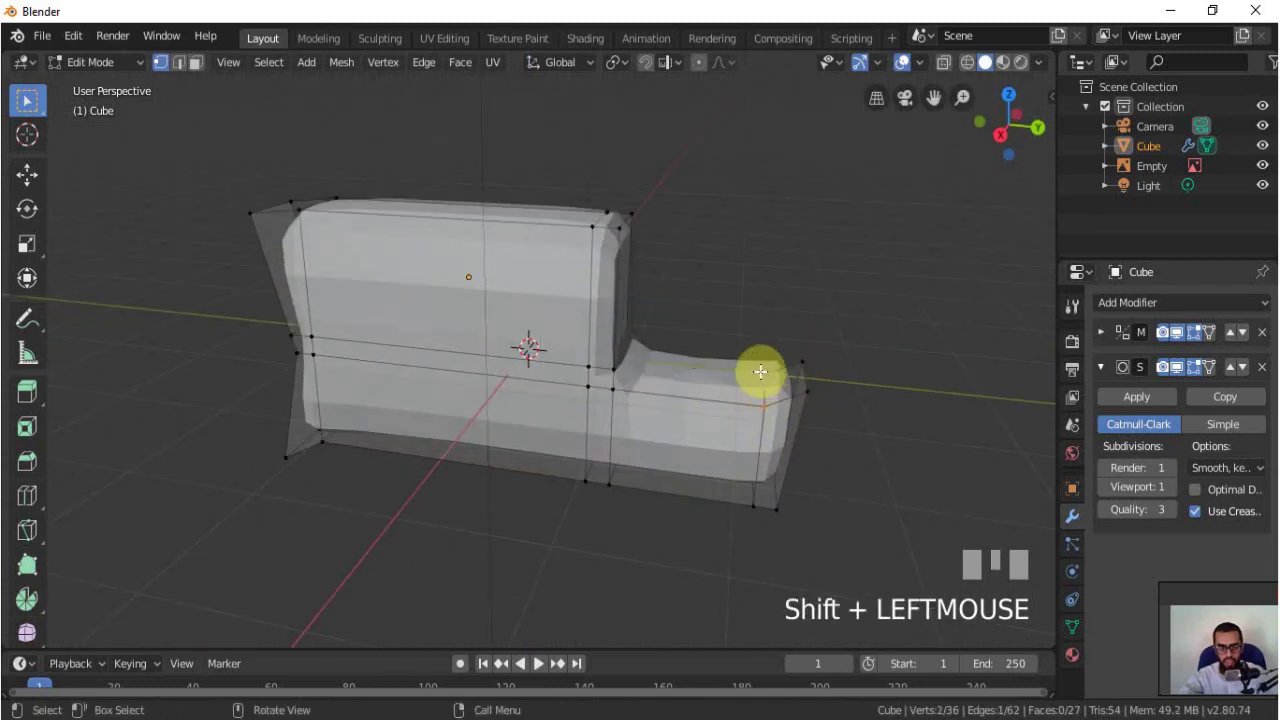
key("KP_3")
key("g")
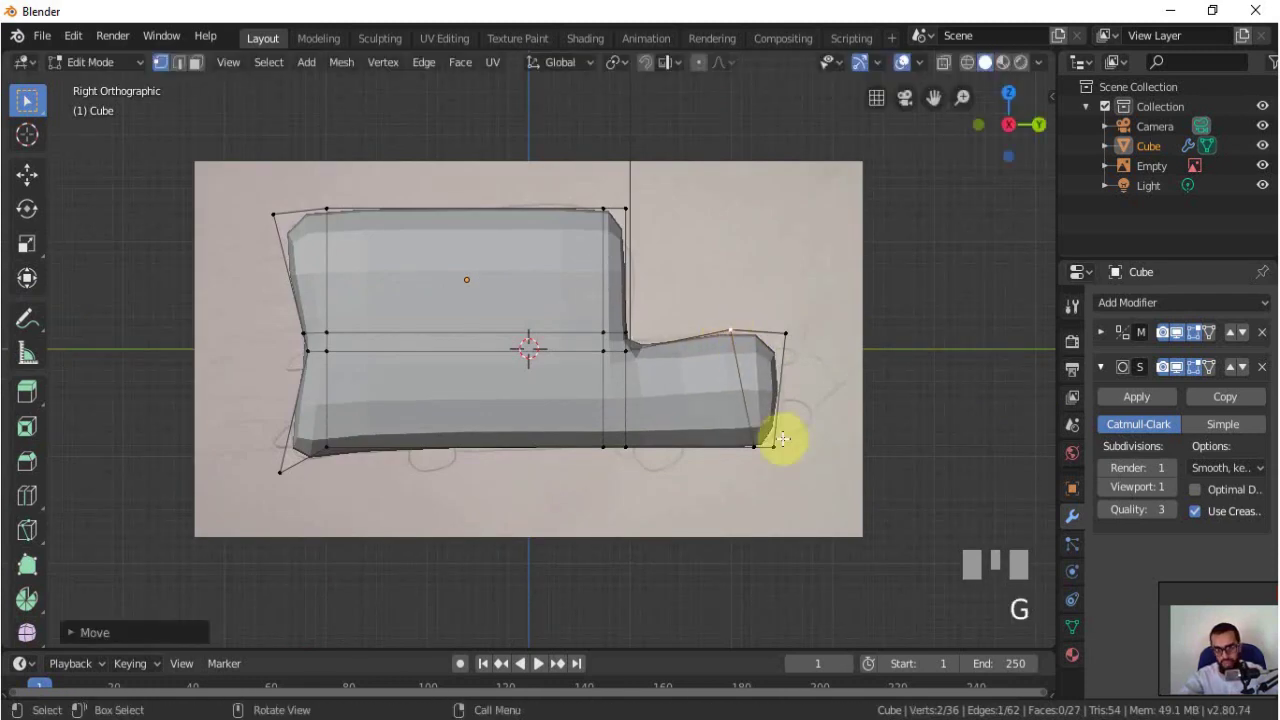
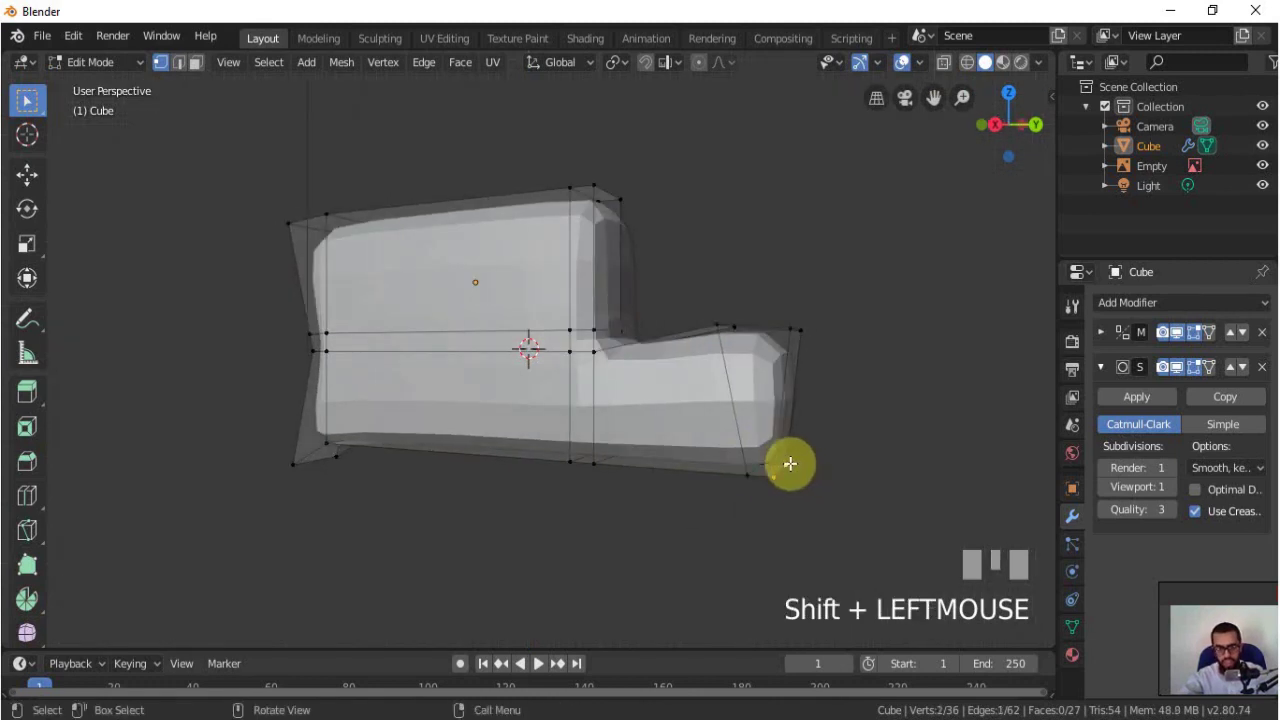
key("KP_3")
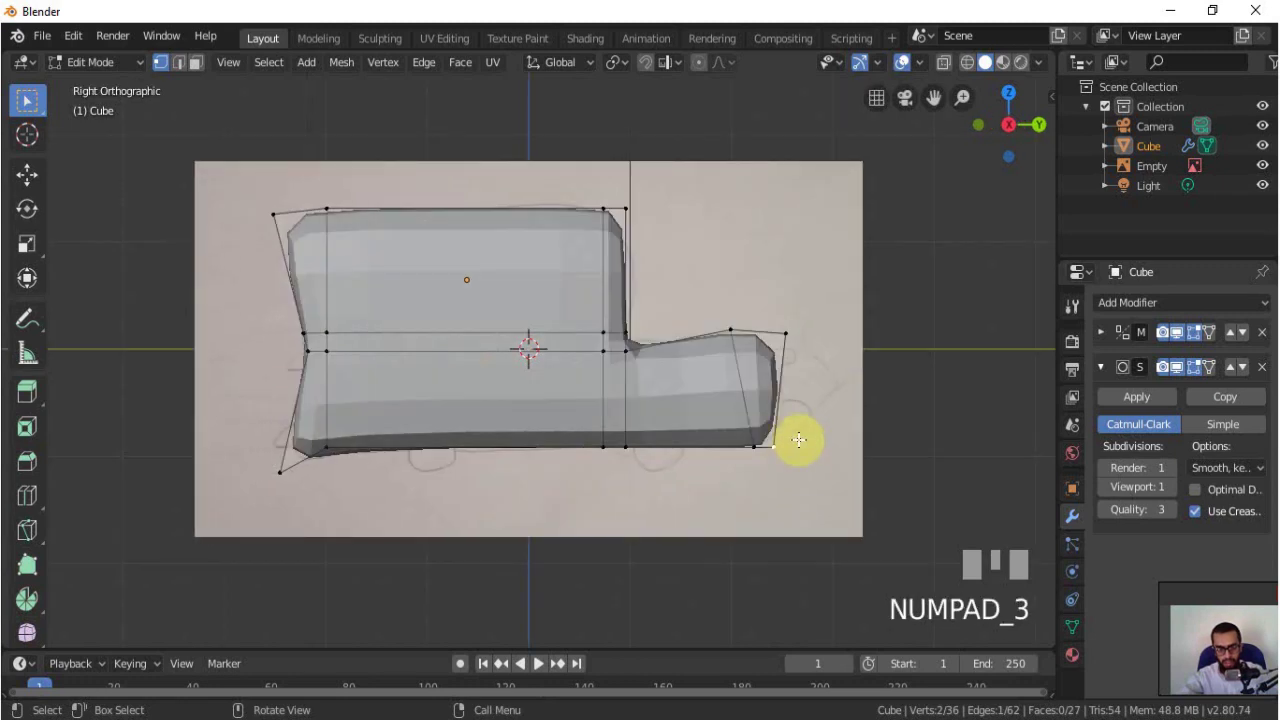
key("g")
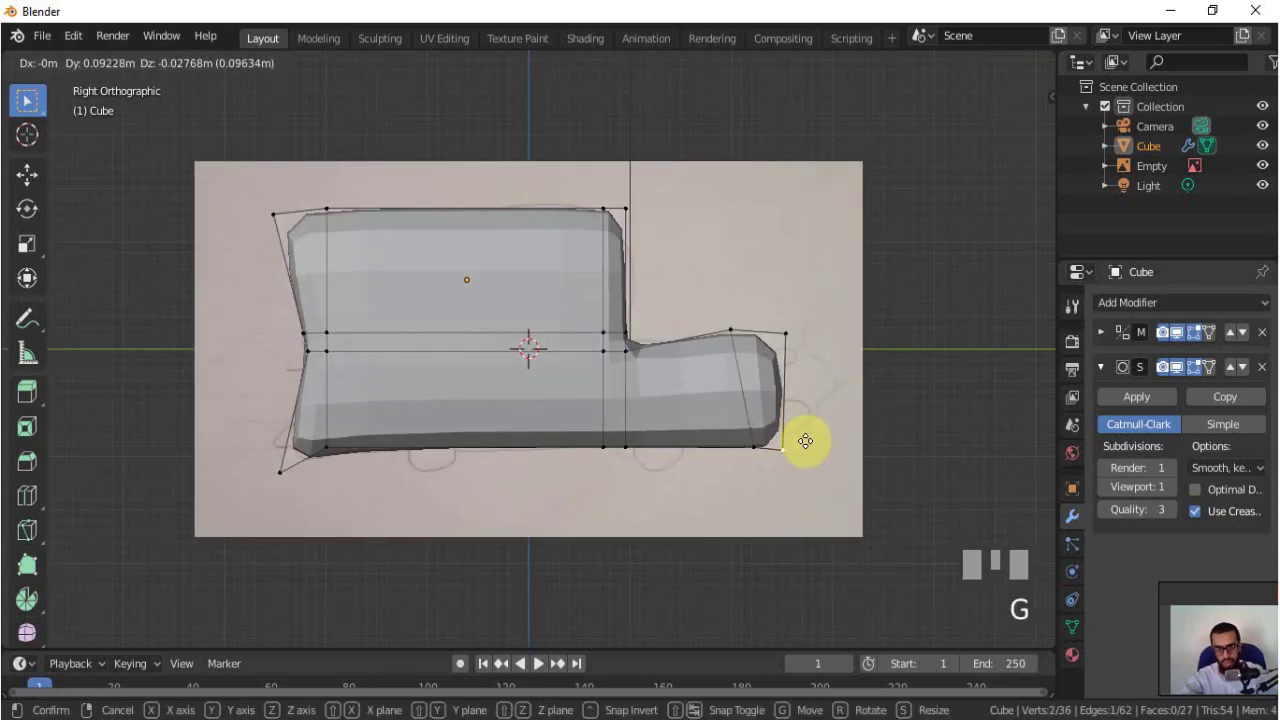
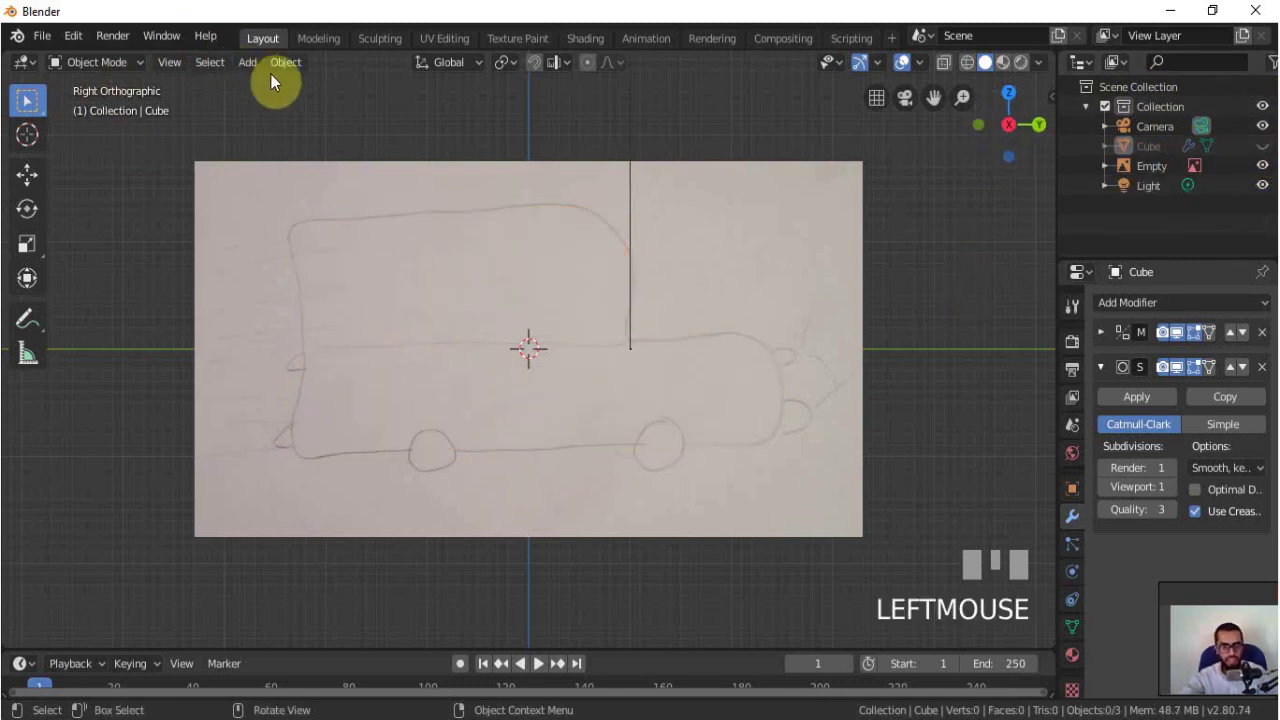
- Switch to front view and bring up the add-object list for a torus
key("KP_1")
key("x")
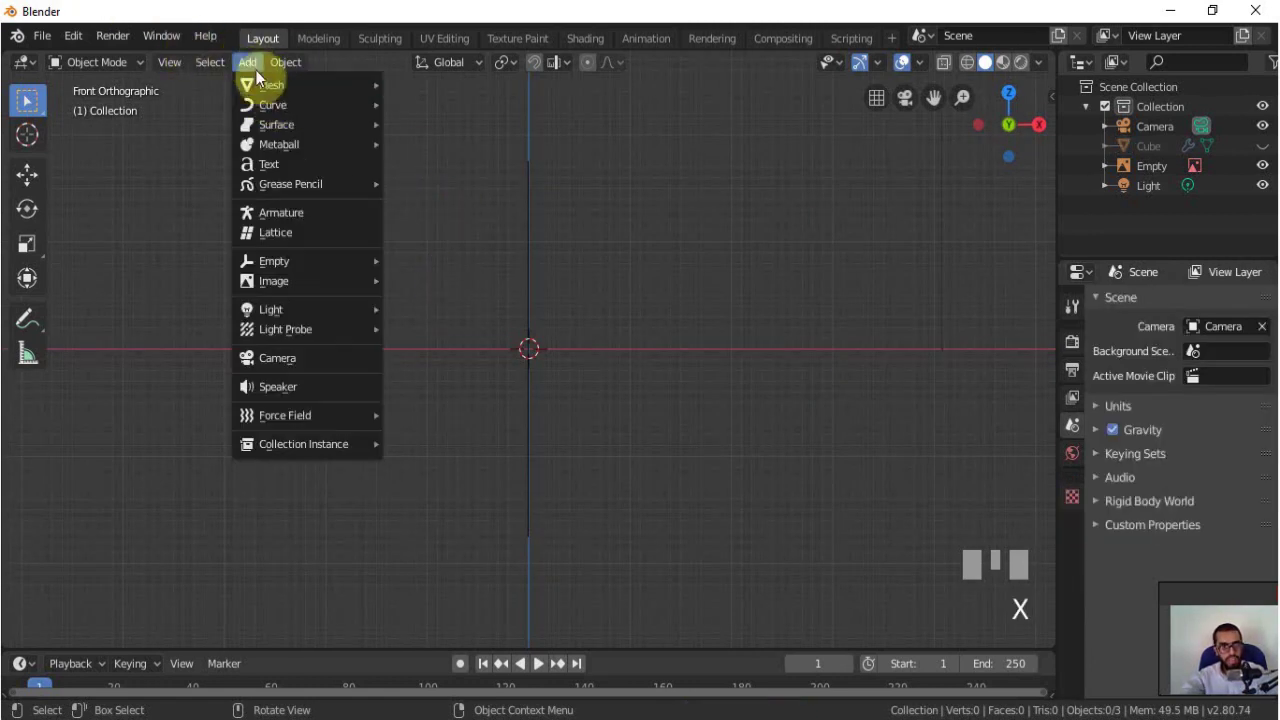
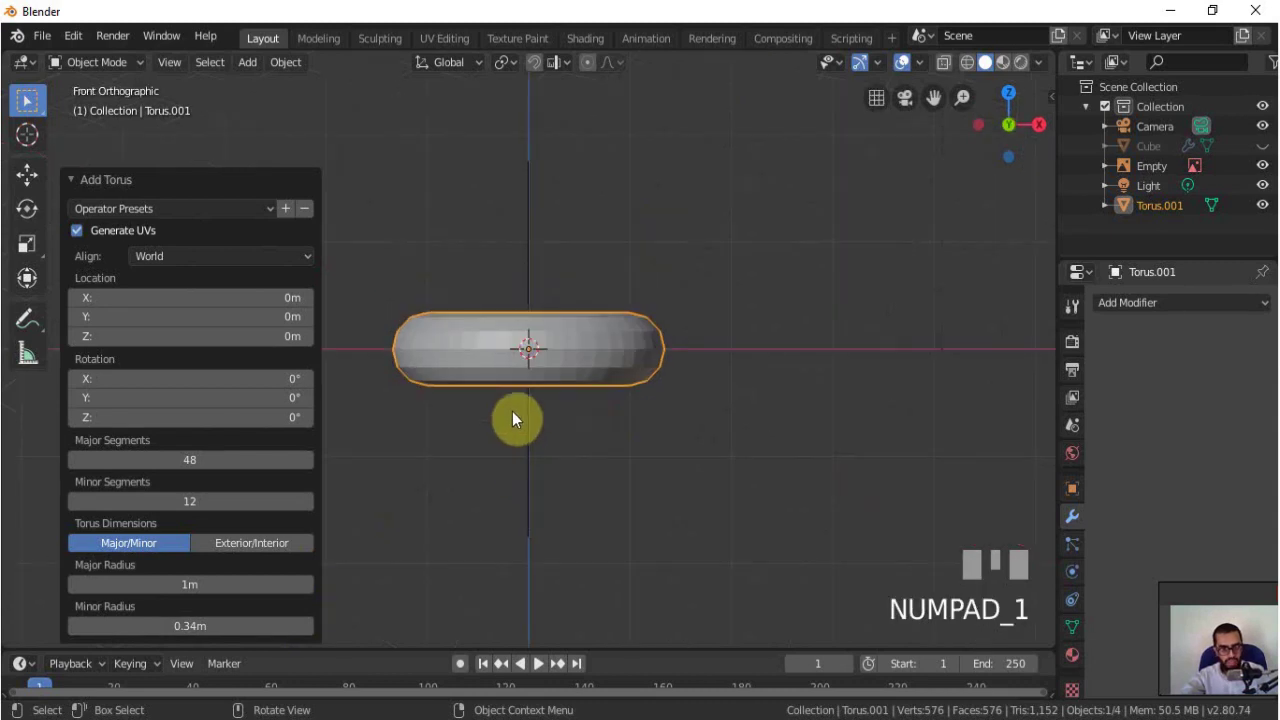
- Delete the torus's lower half, fill its inner ring with a face, and leave Edit Mode
key("Tab")
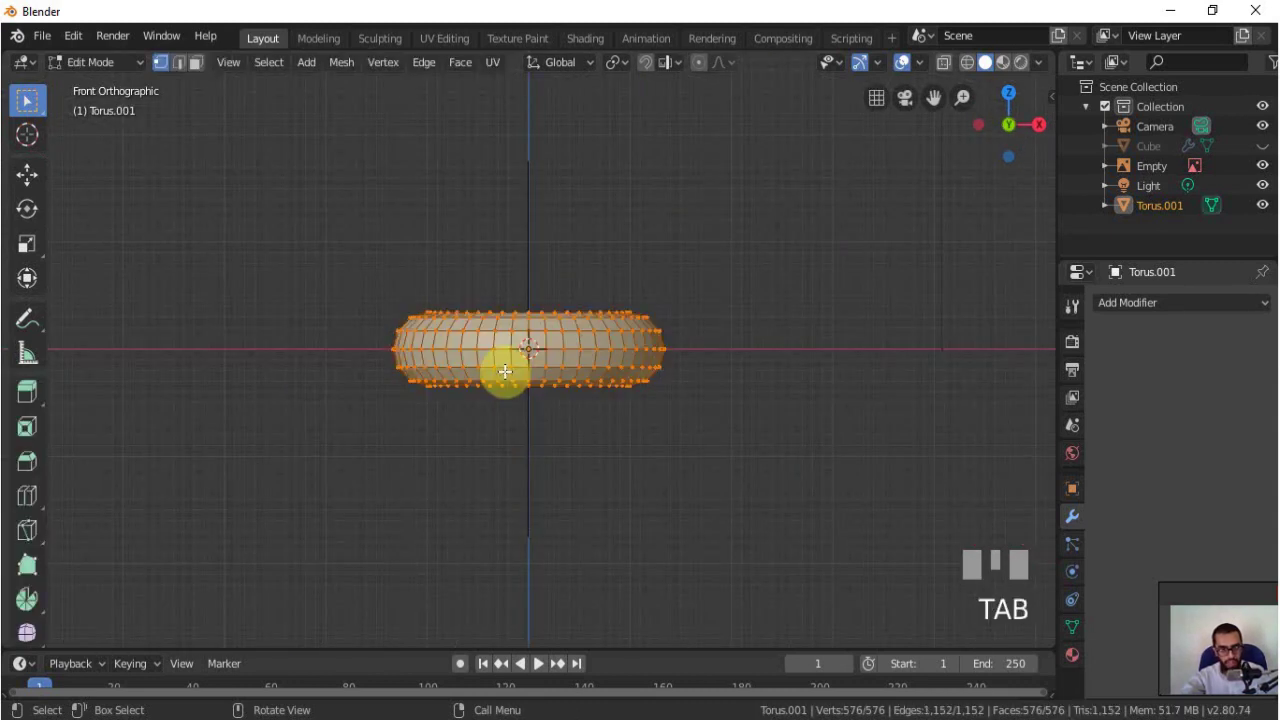
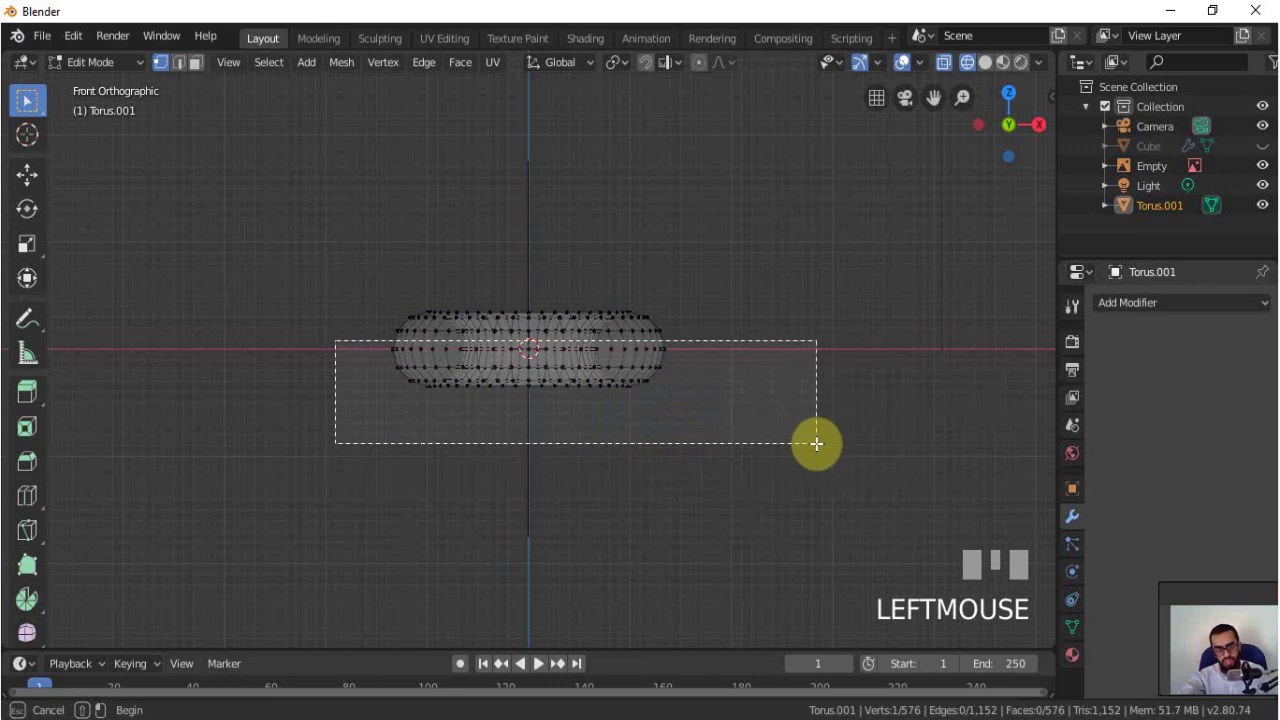
key("b")
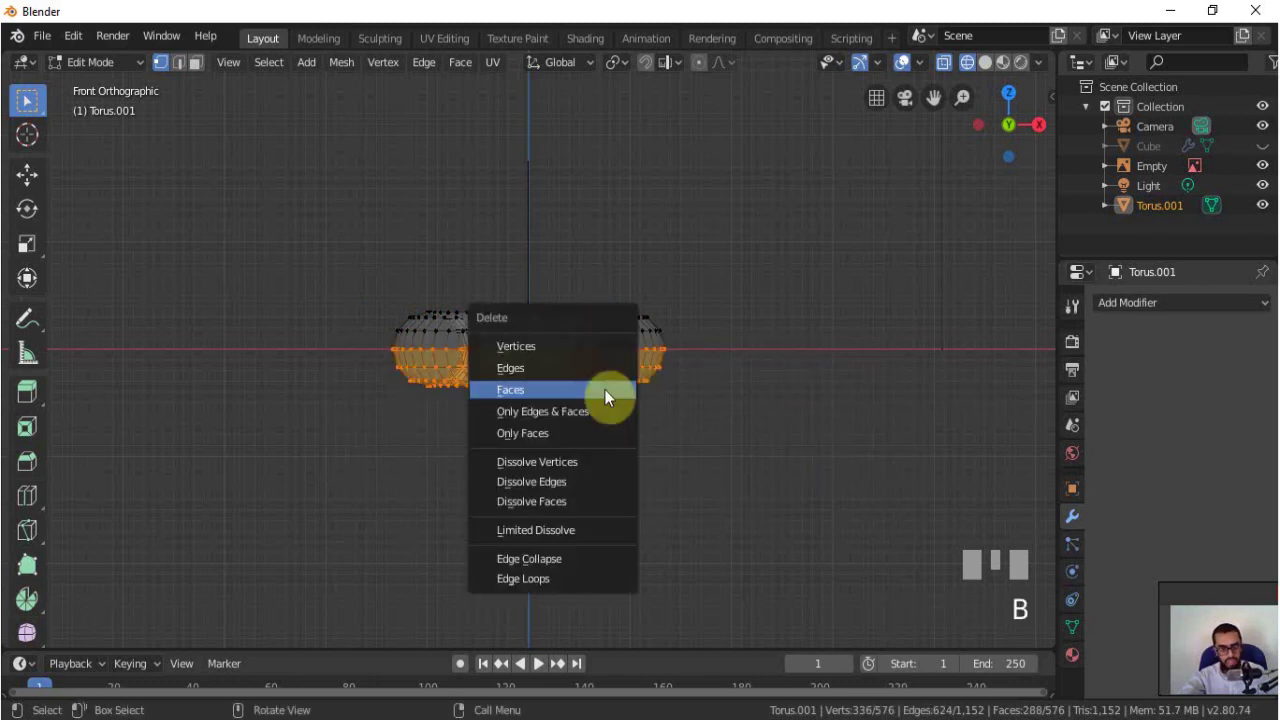
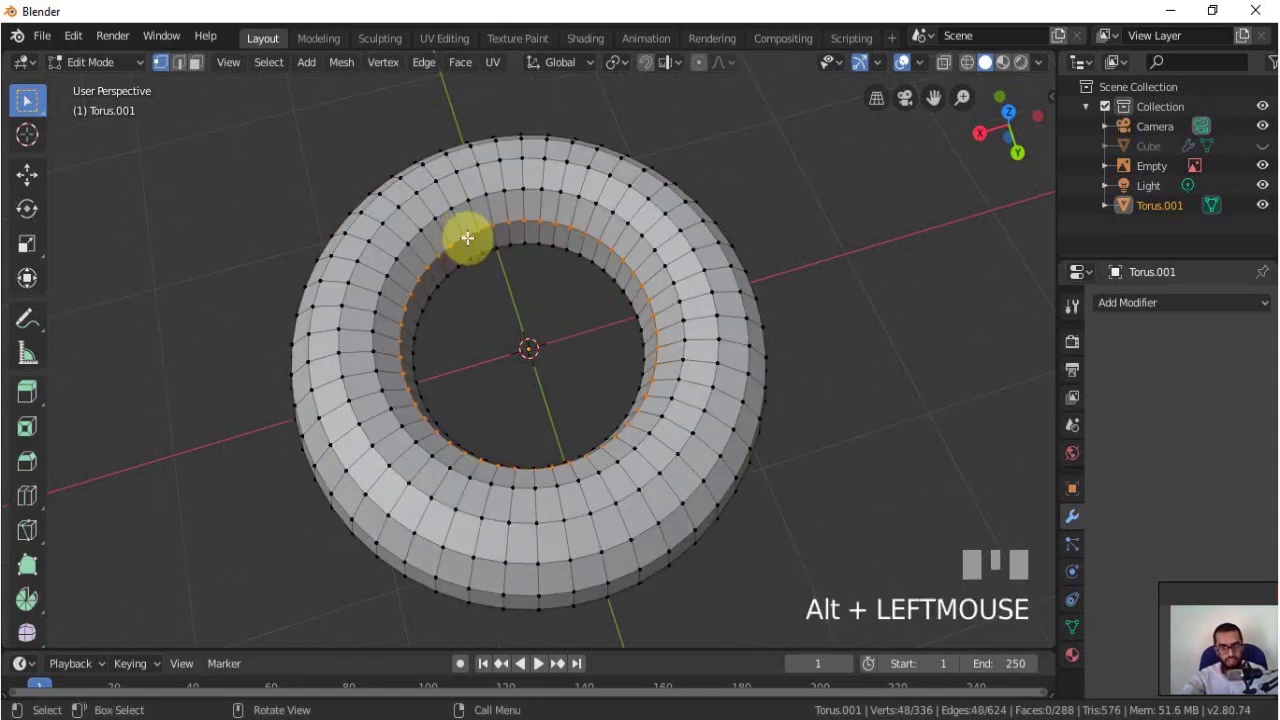
key("f")
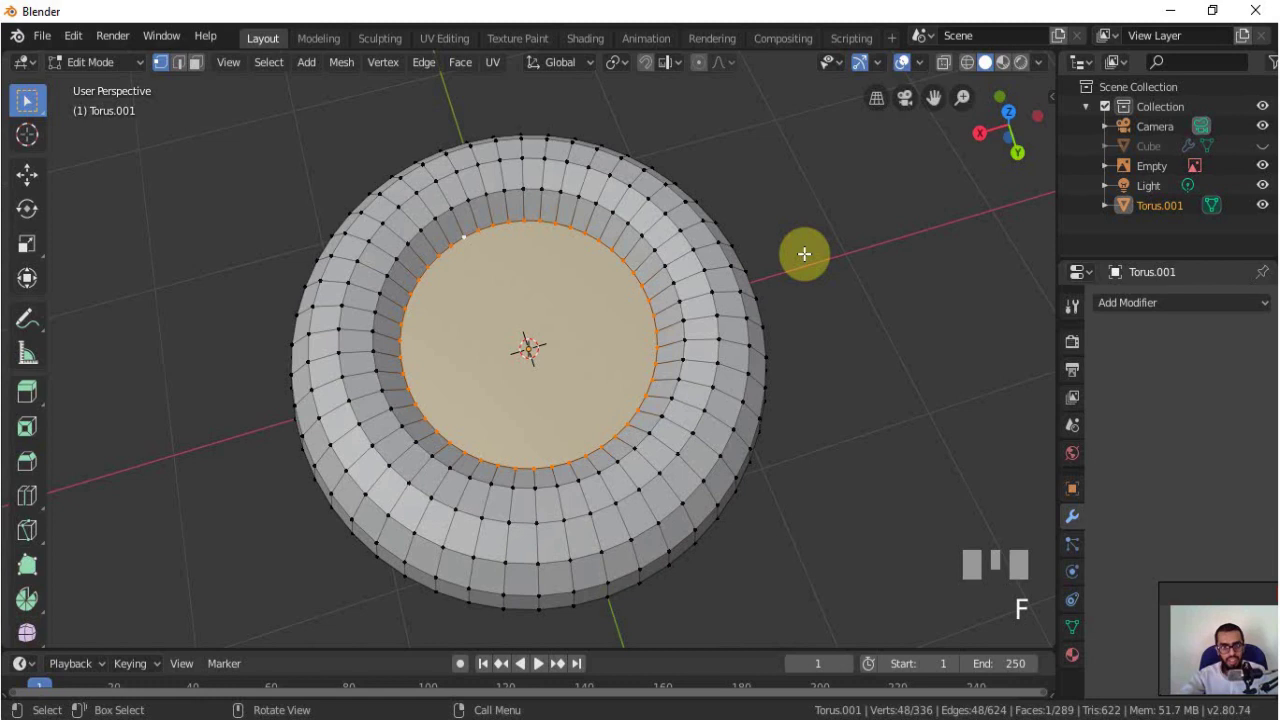
key("Tab")
scroll("down", 3)
key("KP_3")
key("KP_1")
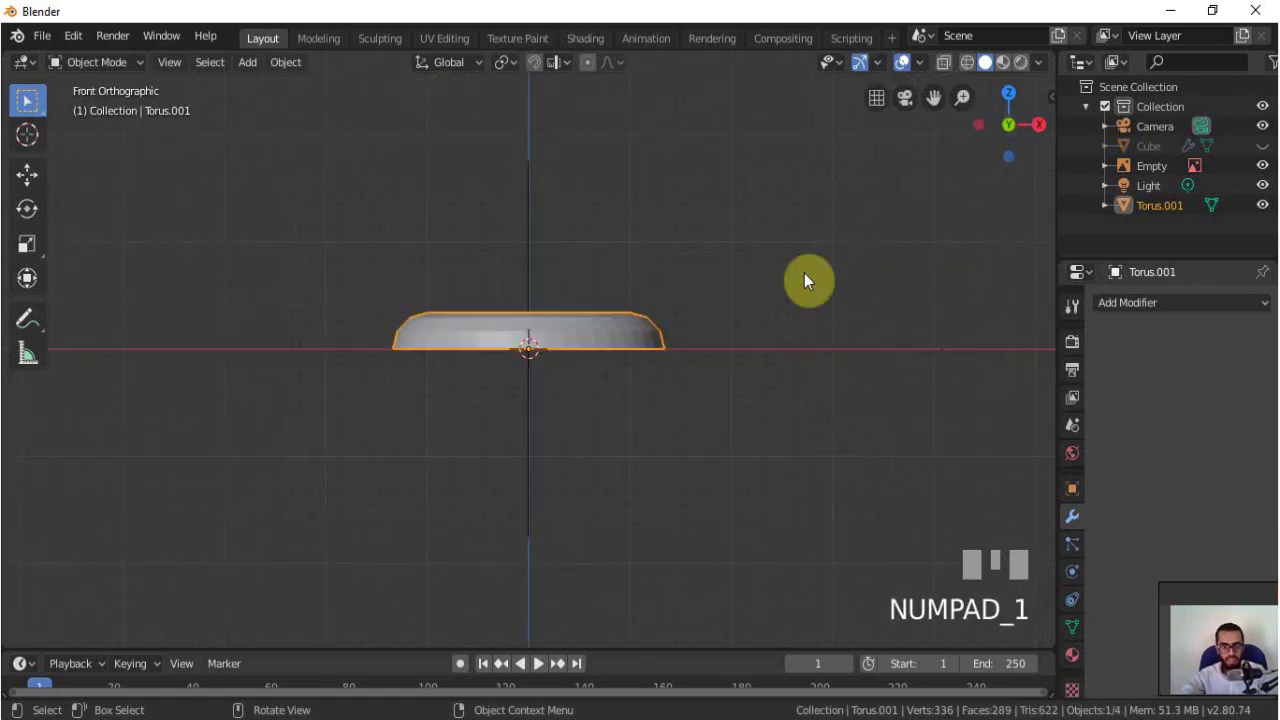
- Rotate the half-torus upright, scale it to sketch size and move it onto the front wheel spot
key("r")
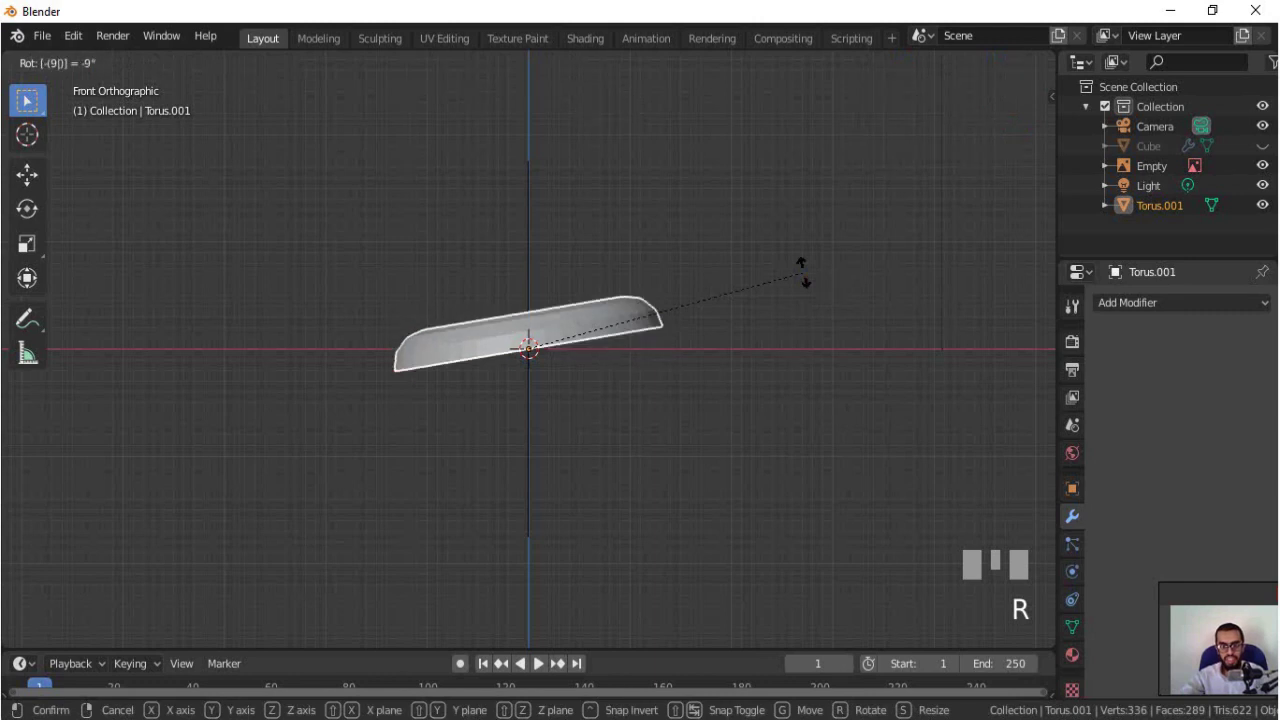
left_click(813, 278)
key("KP_3")
key("s")
left_click(583, 320)
key("g")
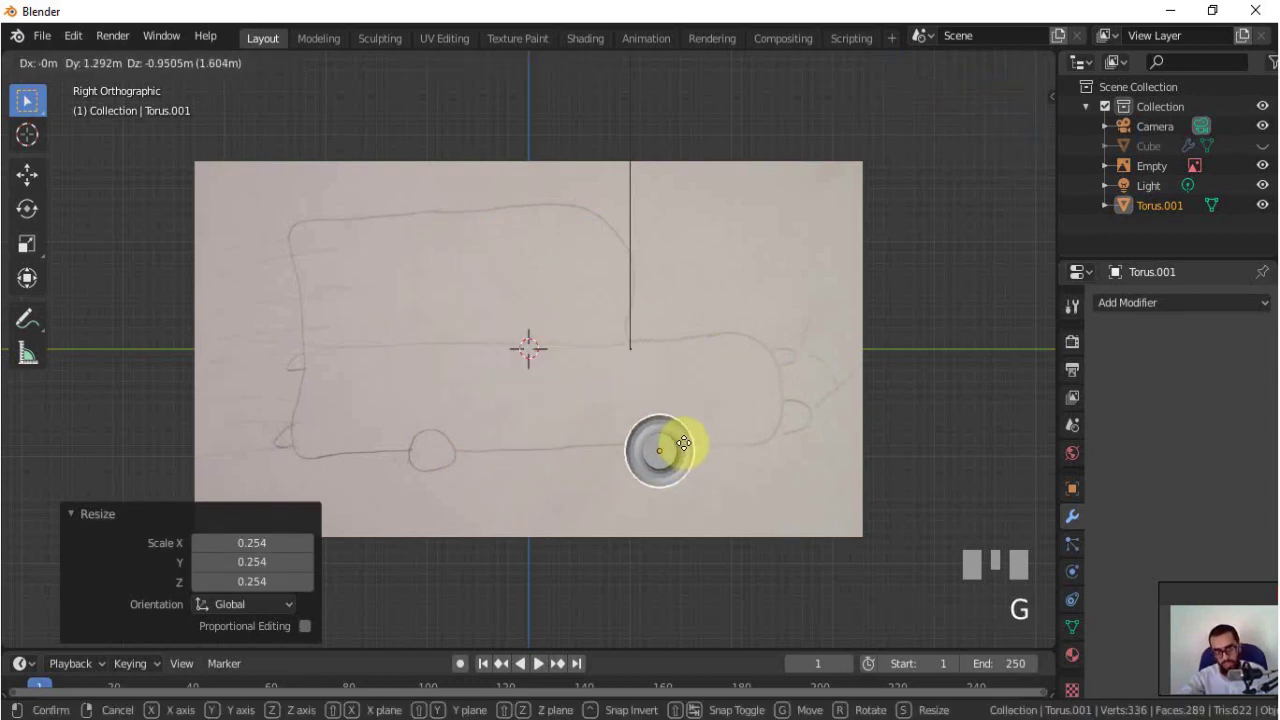
left_click(710, 462)
key("s")
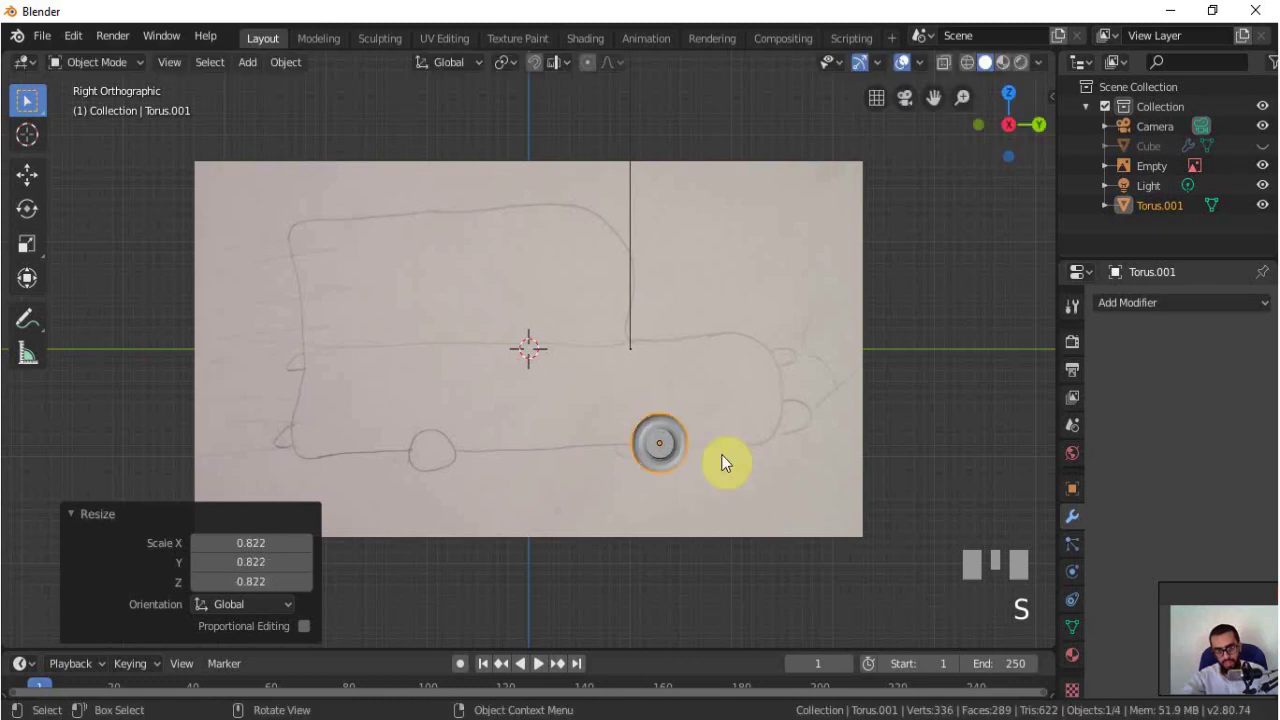
- Unhide the car body and, from the top view, select the wheel for placement
key("KP_3")
left_click_drag(803, 447, 1273, 151)
left_click_drag(1273, 151, 791, 358)
key("KP_6")
left_click_drag(791, 358, 674, 189)
key("KP_7")
key("g")
left_click(674, 189)
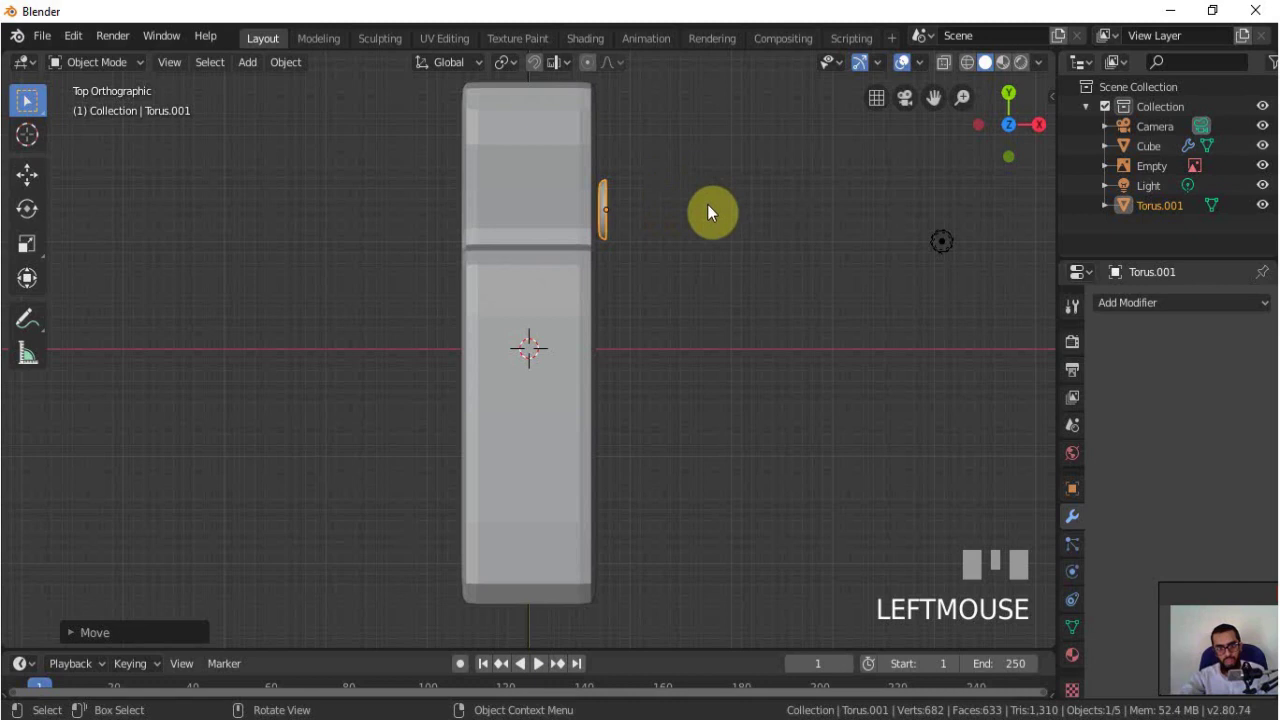
- Rotate the wheel to face sideways and move it against the body's side
key("r")
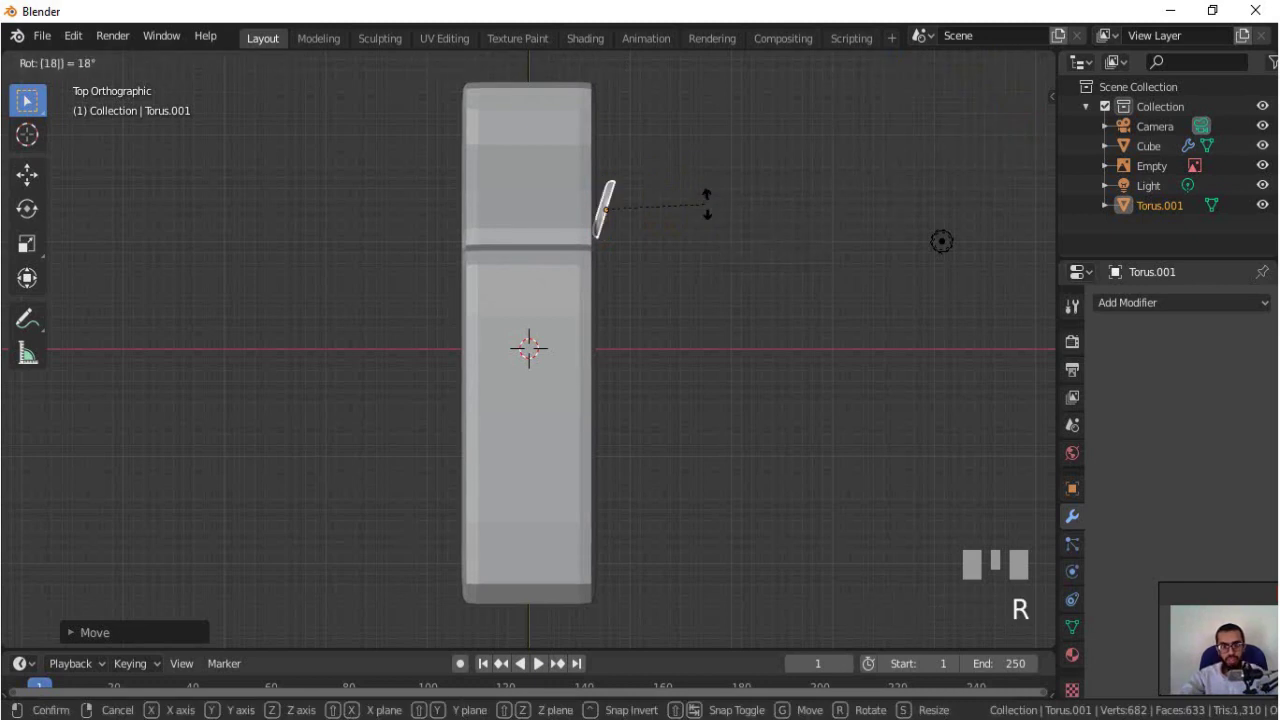
left_click(713, 220)
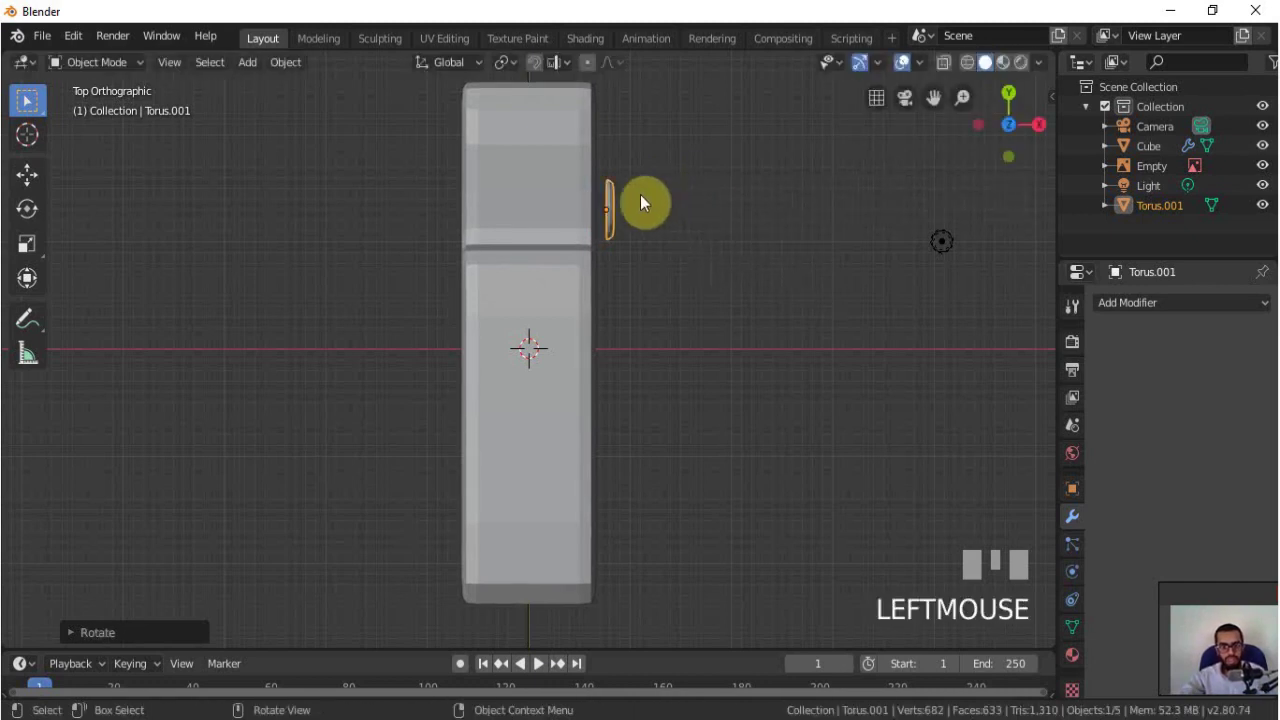
key("g")
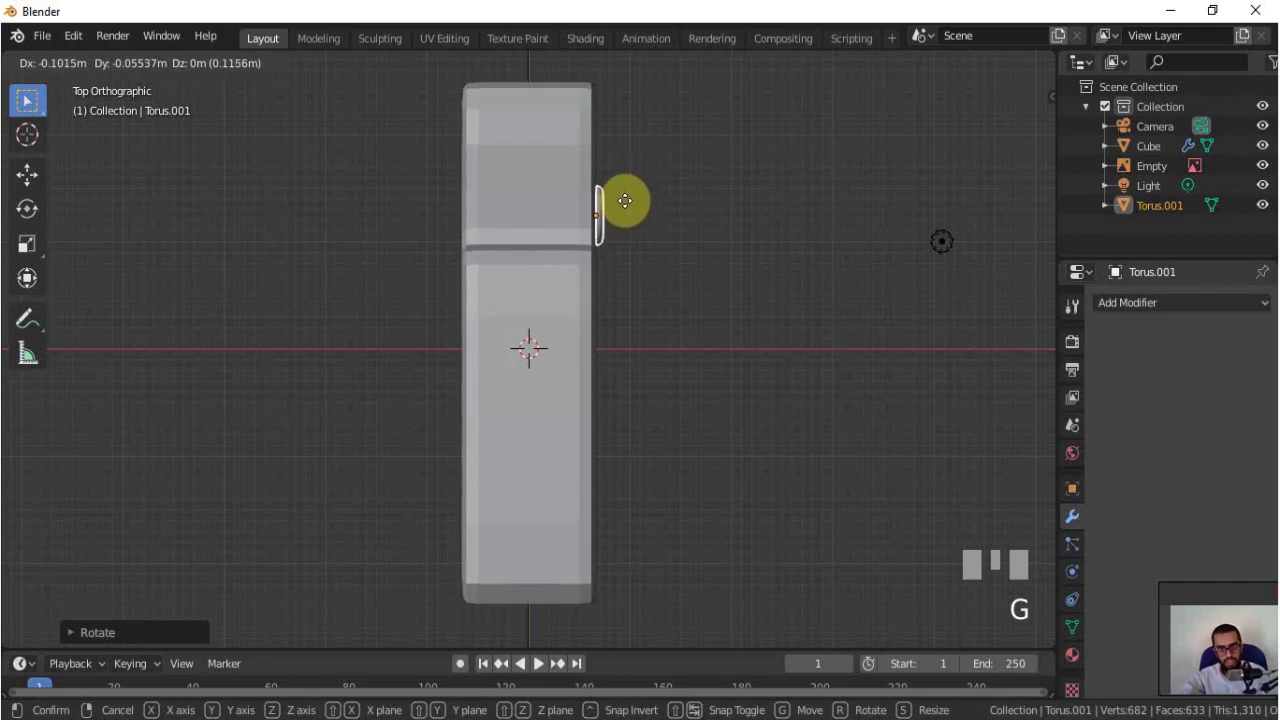
key("KP_3")
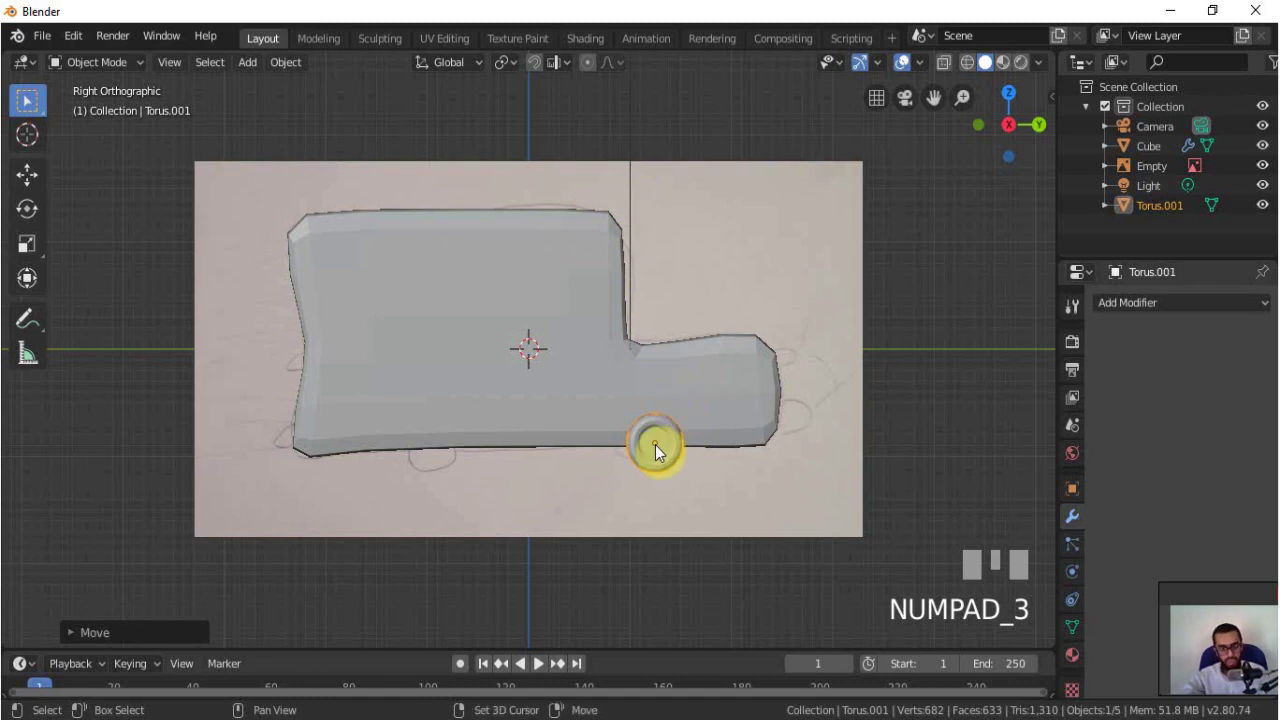
- Duplicate the wheel to the sketch's rear wheel position and select both wheels with the car body
key("shift+d")
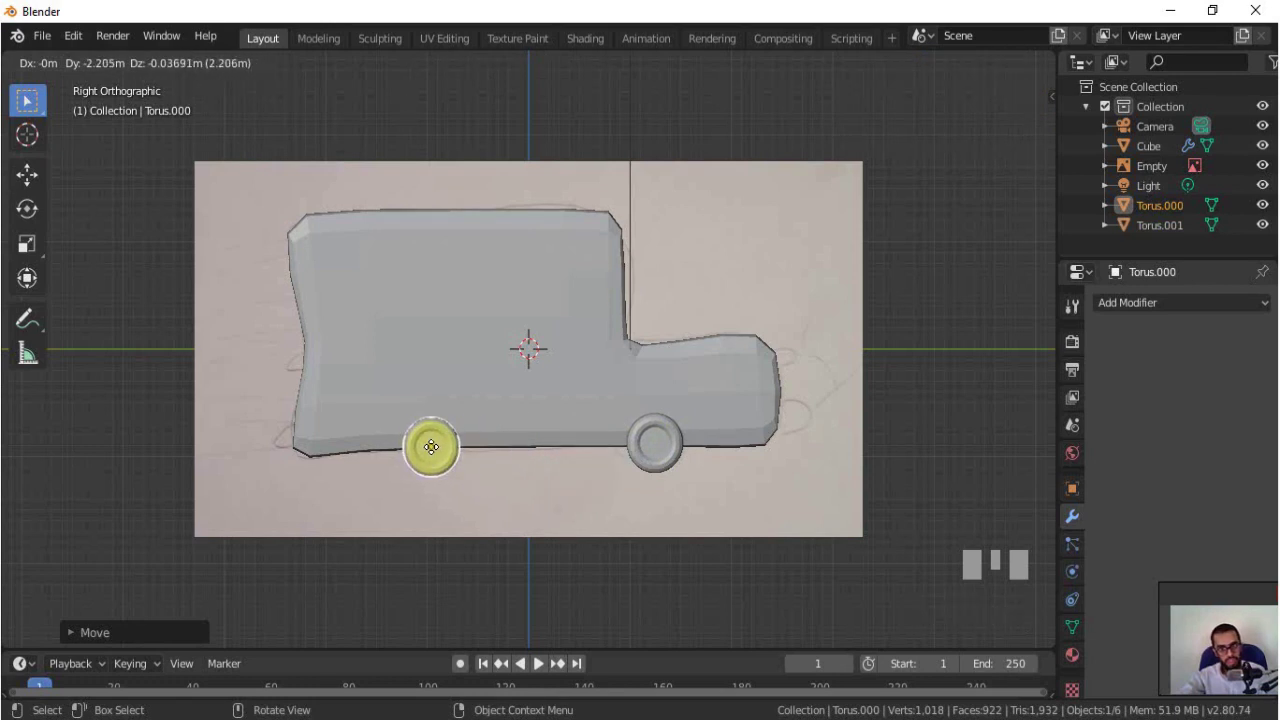
left_click(472, 454)
left_click_drag(833, 441, 589, 460)
scroll("down", 3)
scroll("down", 3)
left_click(589, 460)
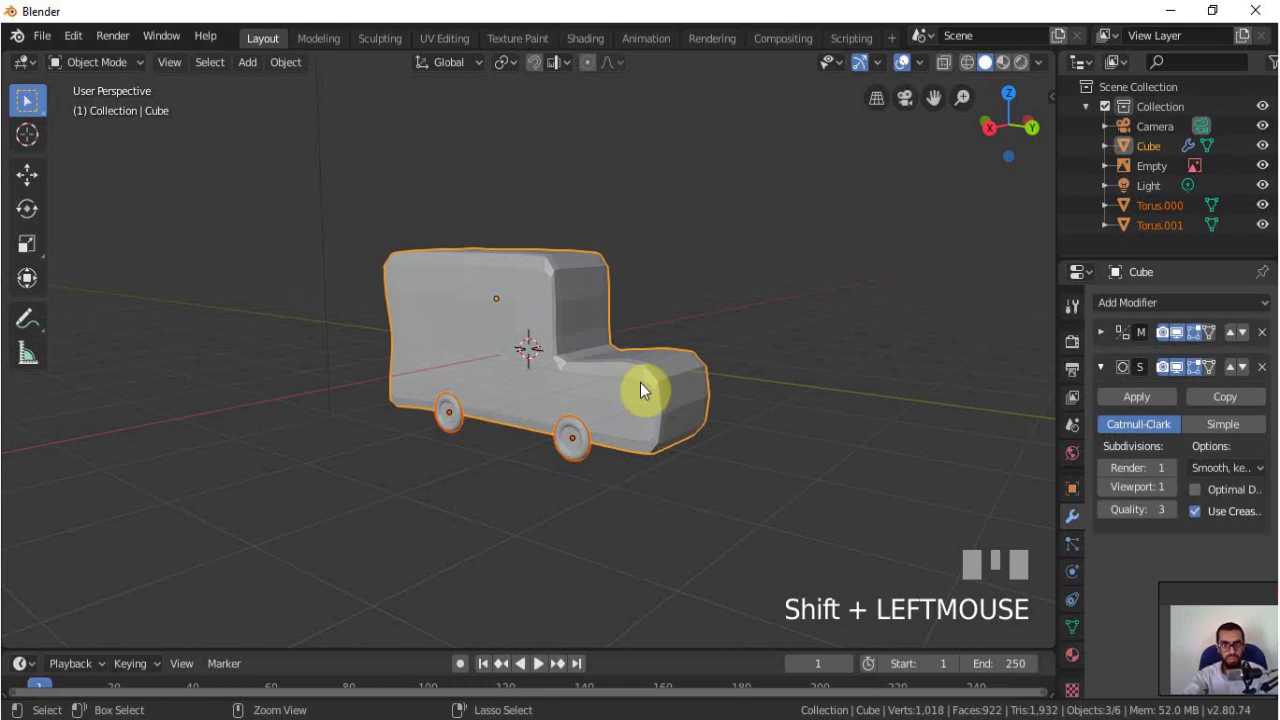
- Join both wheels into the car body and orbit to check the mirrored result
key("ctrl+j")
scroll("down", 3)
left_click_drag(730, 425, 649, 348)
scroll("up", 3)
scroll("up", 3)
- Switch to top view and hide the background sketch Empty
key("ctrl+z")
left_click_drag(649, 348, 544, 657)
key("KP_7")
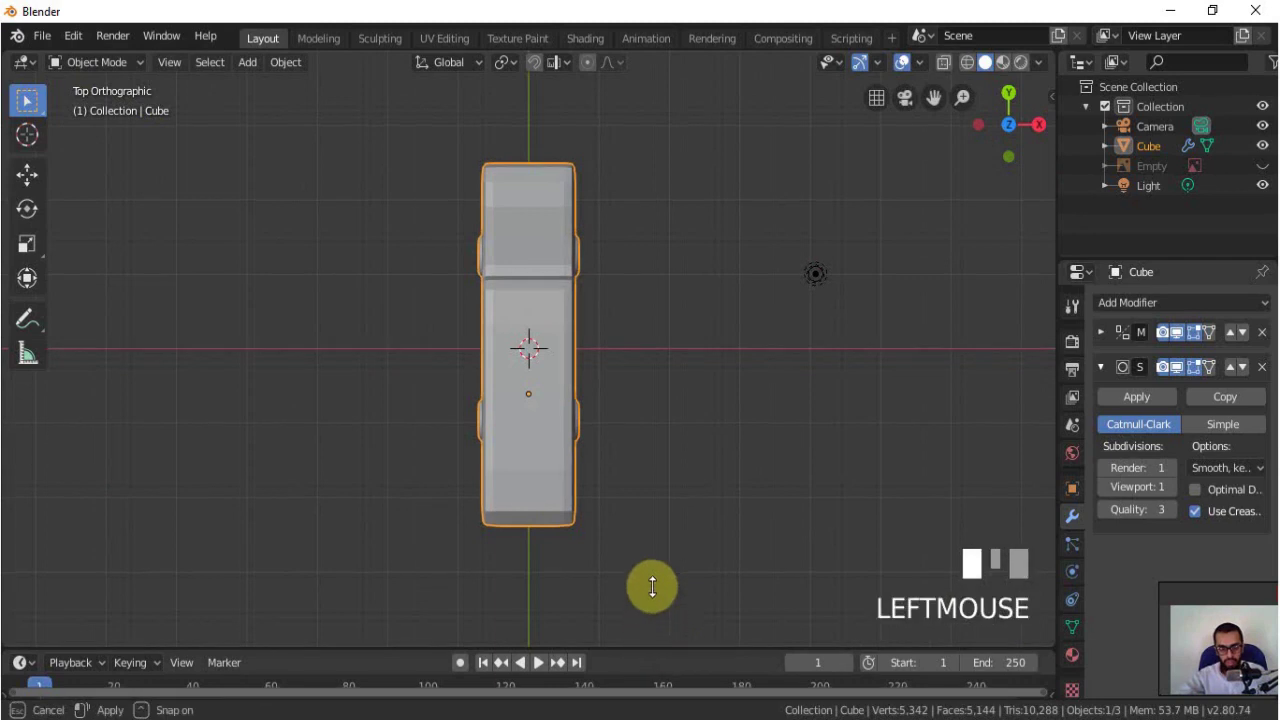